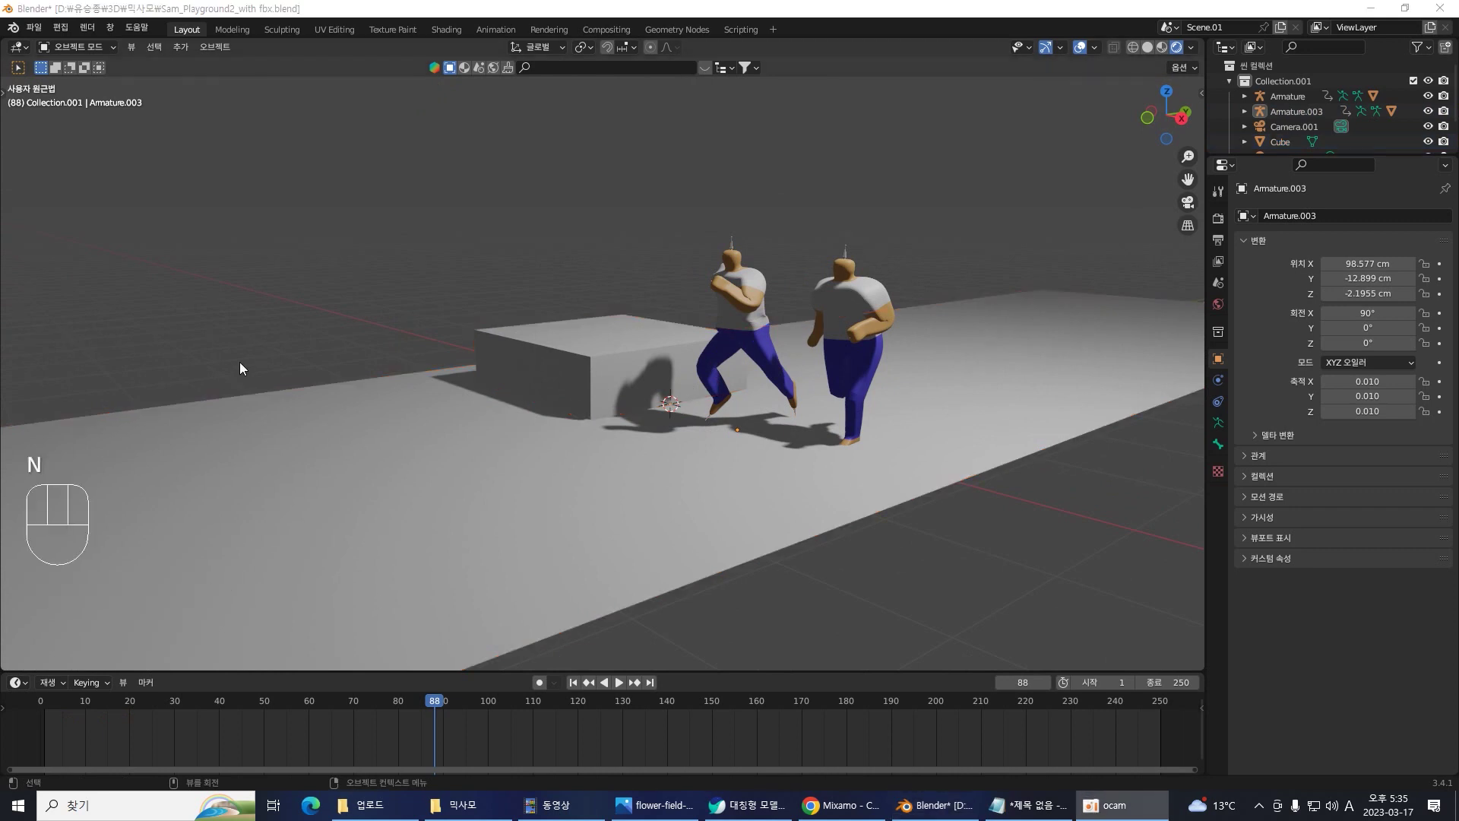
# - Select the cube stage and ground and hide them, leaving only the two runners visible
pyautogui.moveTo(544, 450); pyautogui.dragTo(570, 595)
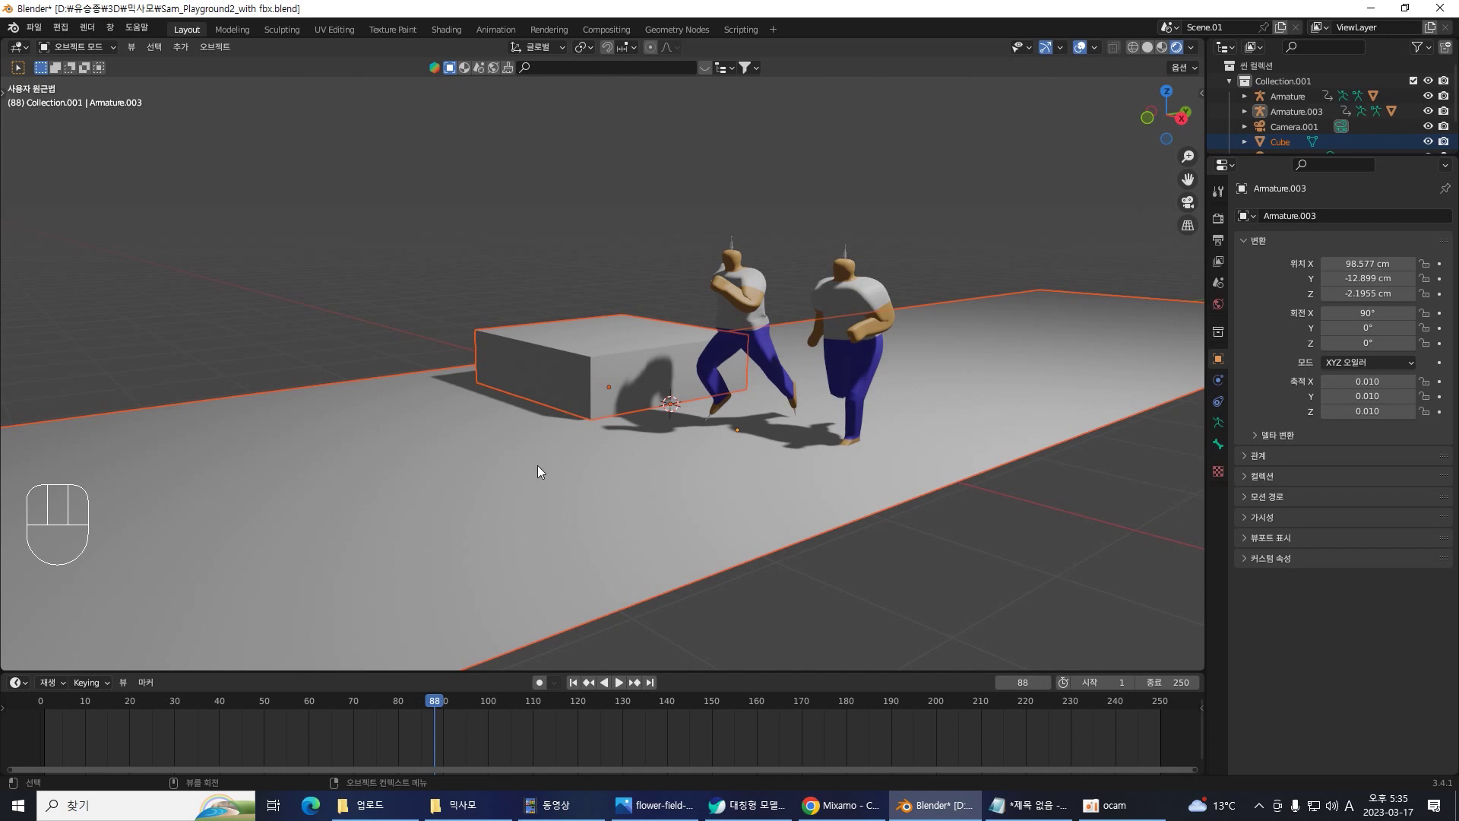
pyautogui.press('h')
pyautogui.click(601, 476)
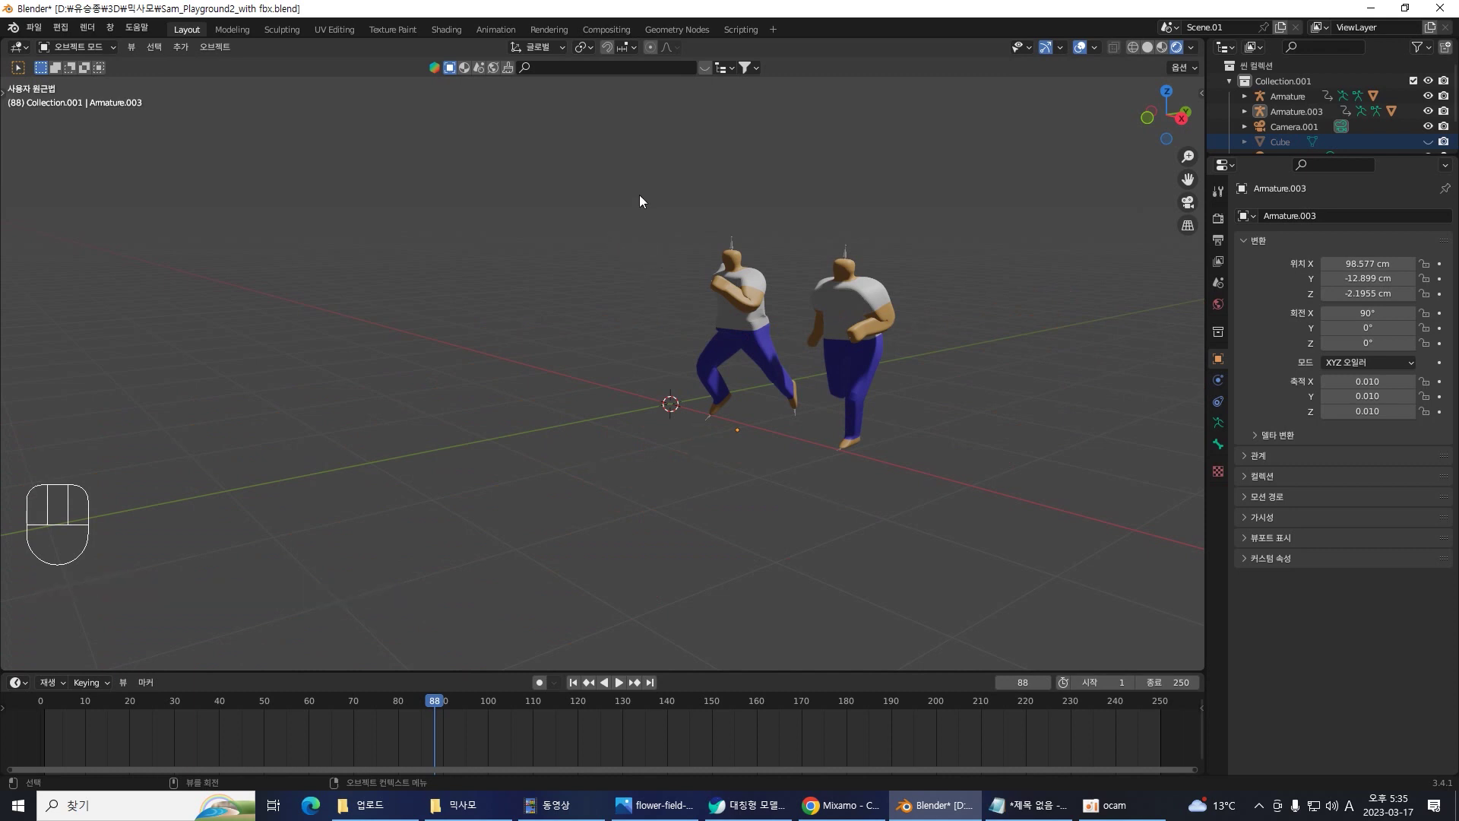
# - Move the front runner's armature along Y to -24.087 cm so the runners no longer overlap
pyautogui.click(749, 288)
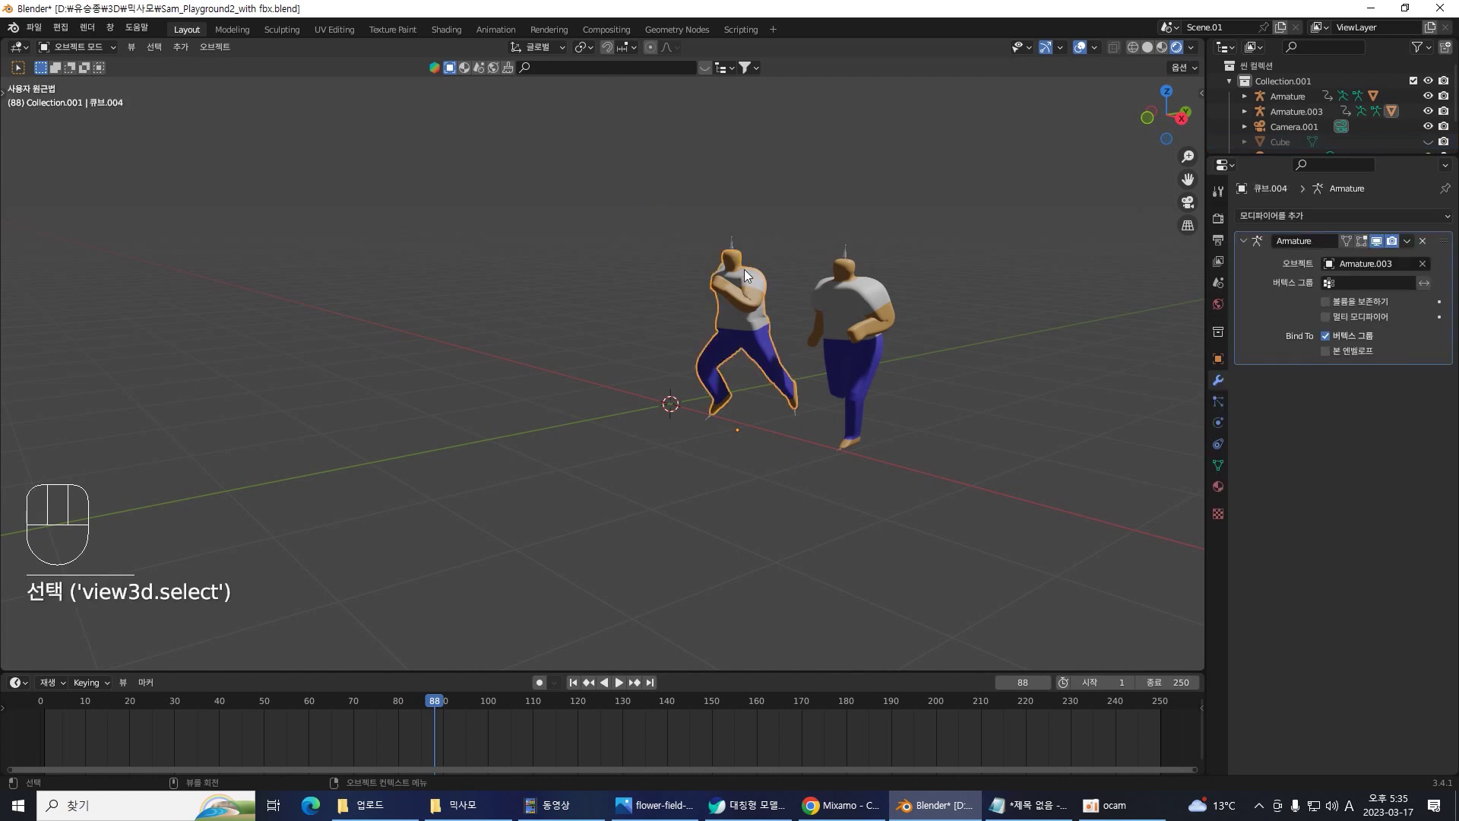
pyautogui.click(738, 249)
pyautogui.moveTo(726, 256); pyautogui.dragTo(759, 330)
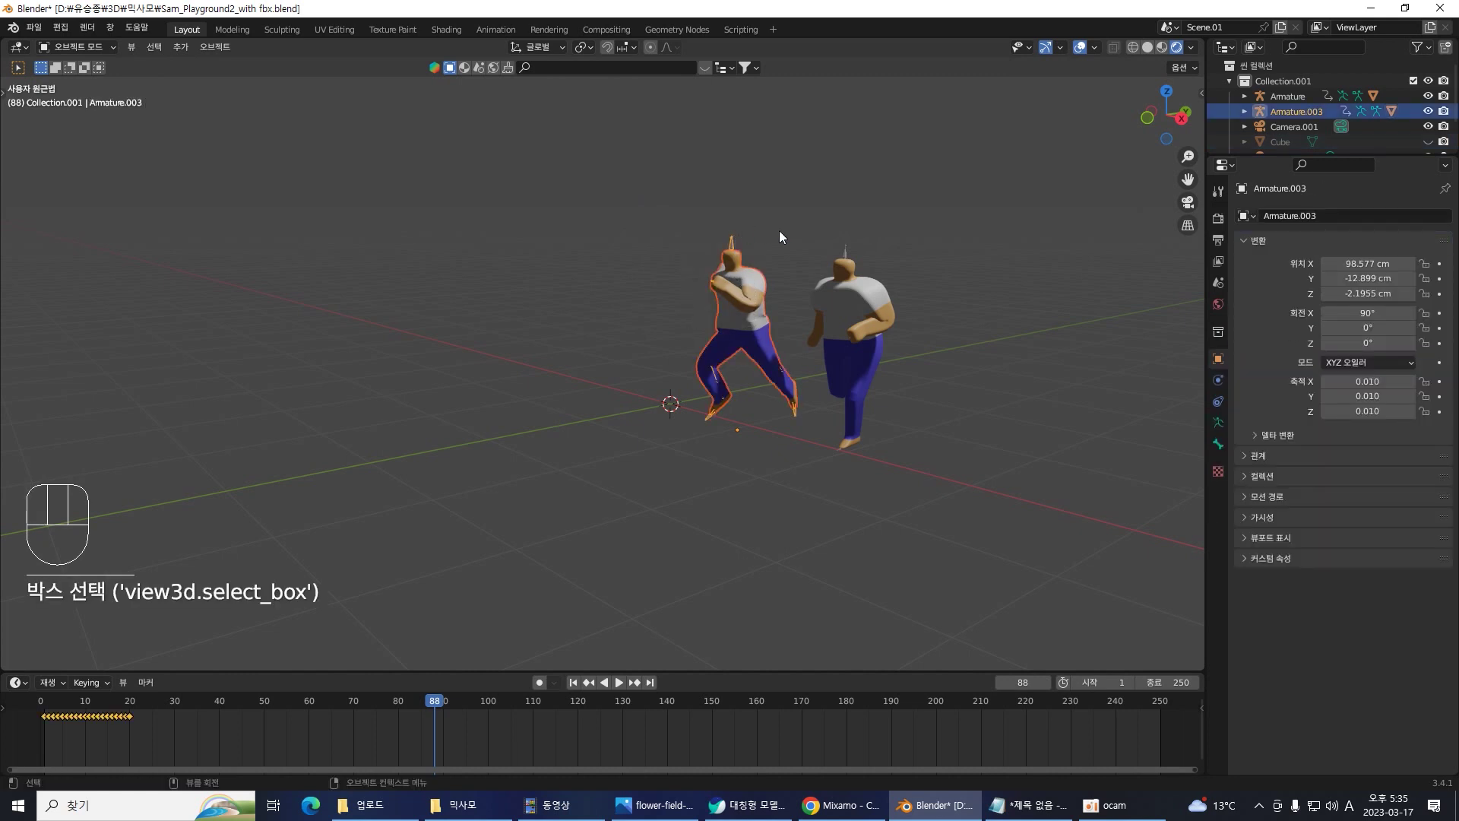
pyautogui.moveTo(833, 423); pyautogui.dragTo(783, 458)
pyautogui.press('g')
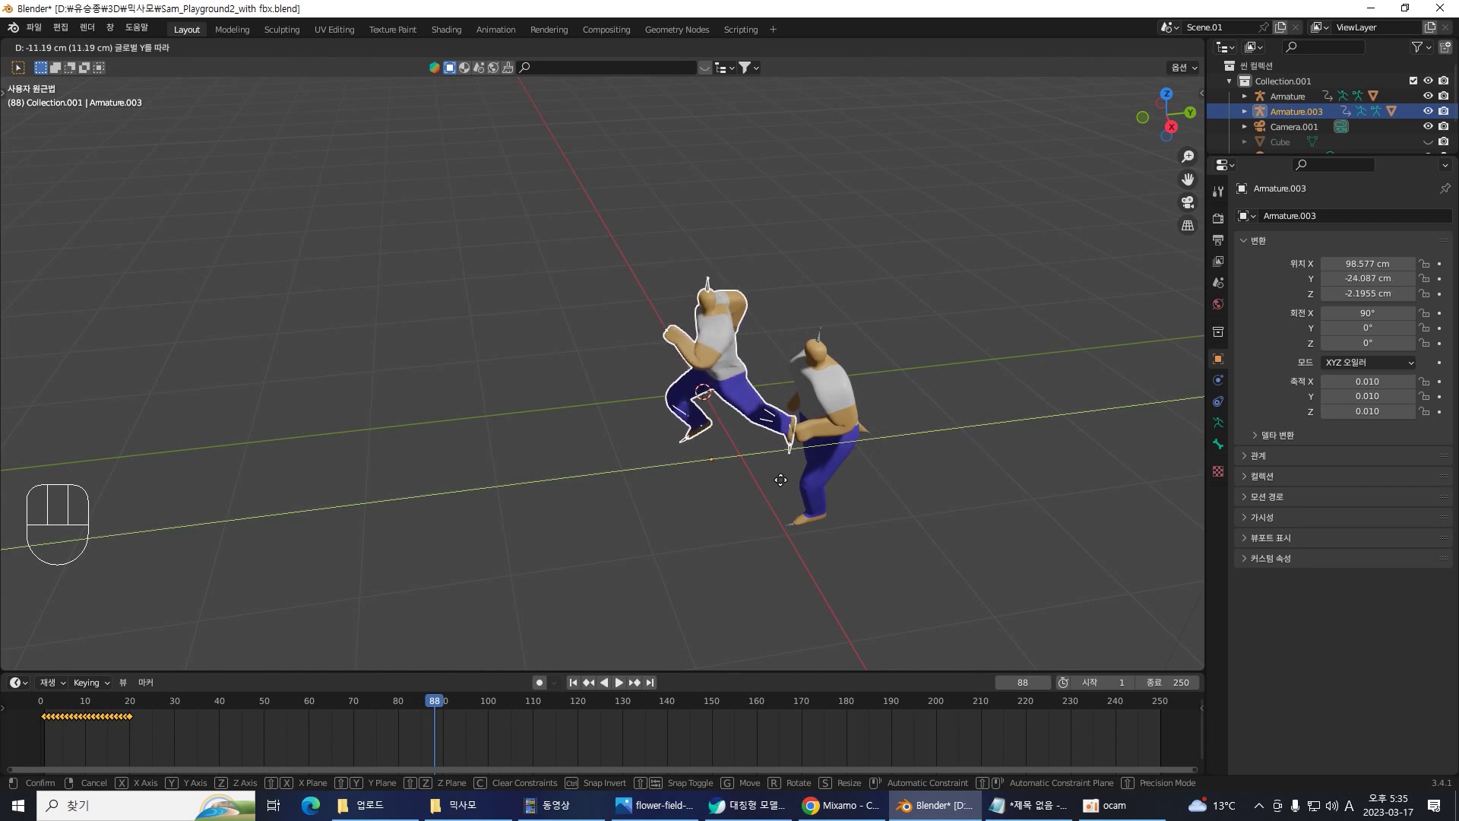
pyautogui.click(751, 542)
# - Play the run animation and pause it at frame 33 to check the two runners mid-stride
pyautogui.moveTo(751, 552); pyautogui.dragTo(705, 500)
pyautogui.moveTo(700, 503); pyautogui.dragTo(750, 525)
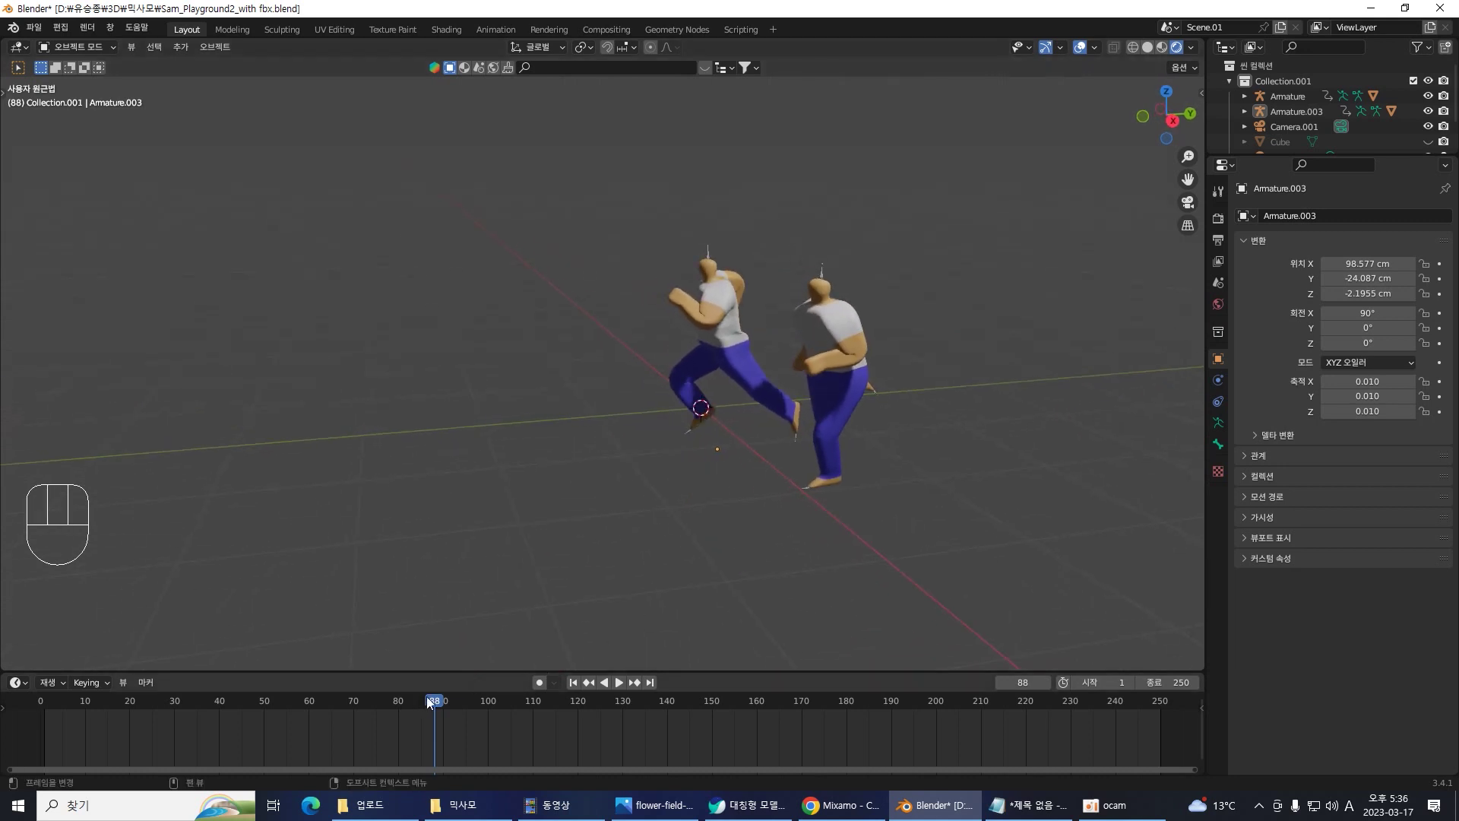
pyautogui.click(581, 691)
pyautogui.press('space')
pyautogui.press('space')
pyautogui.moveTo(657, 547); pyautogui.dragTo(674, 554)
pyautogui.moveTo(628, 236); pyautogui.dragTo(771, 455)
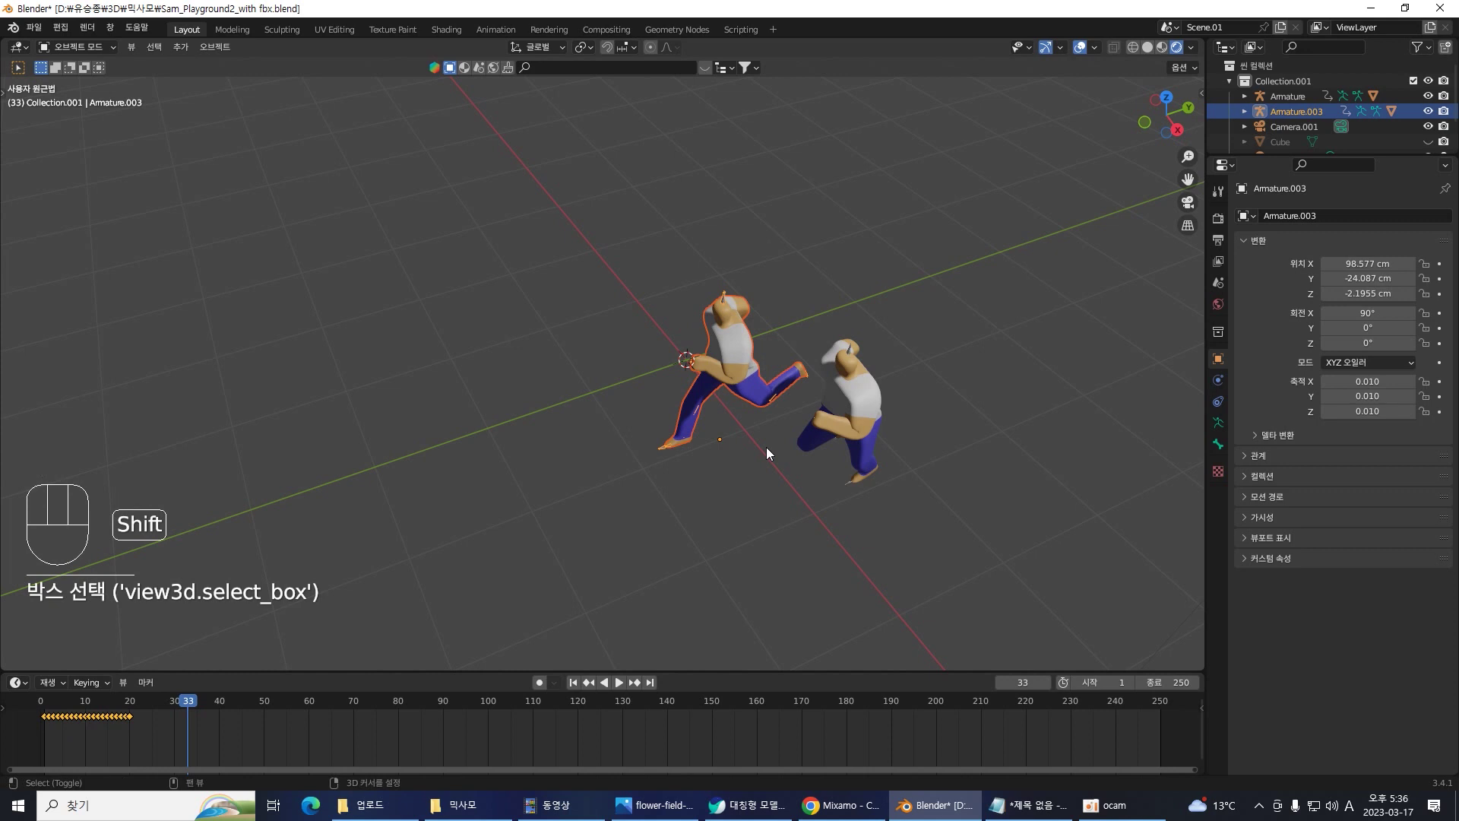
# - Duplicate the runner to X -109.08 cm behind the others and add an empty at the origin
pyautogui.press('shift+d')
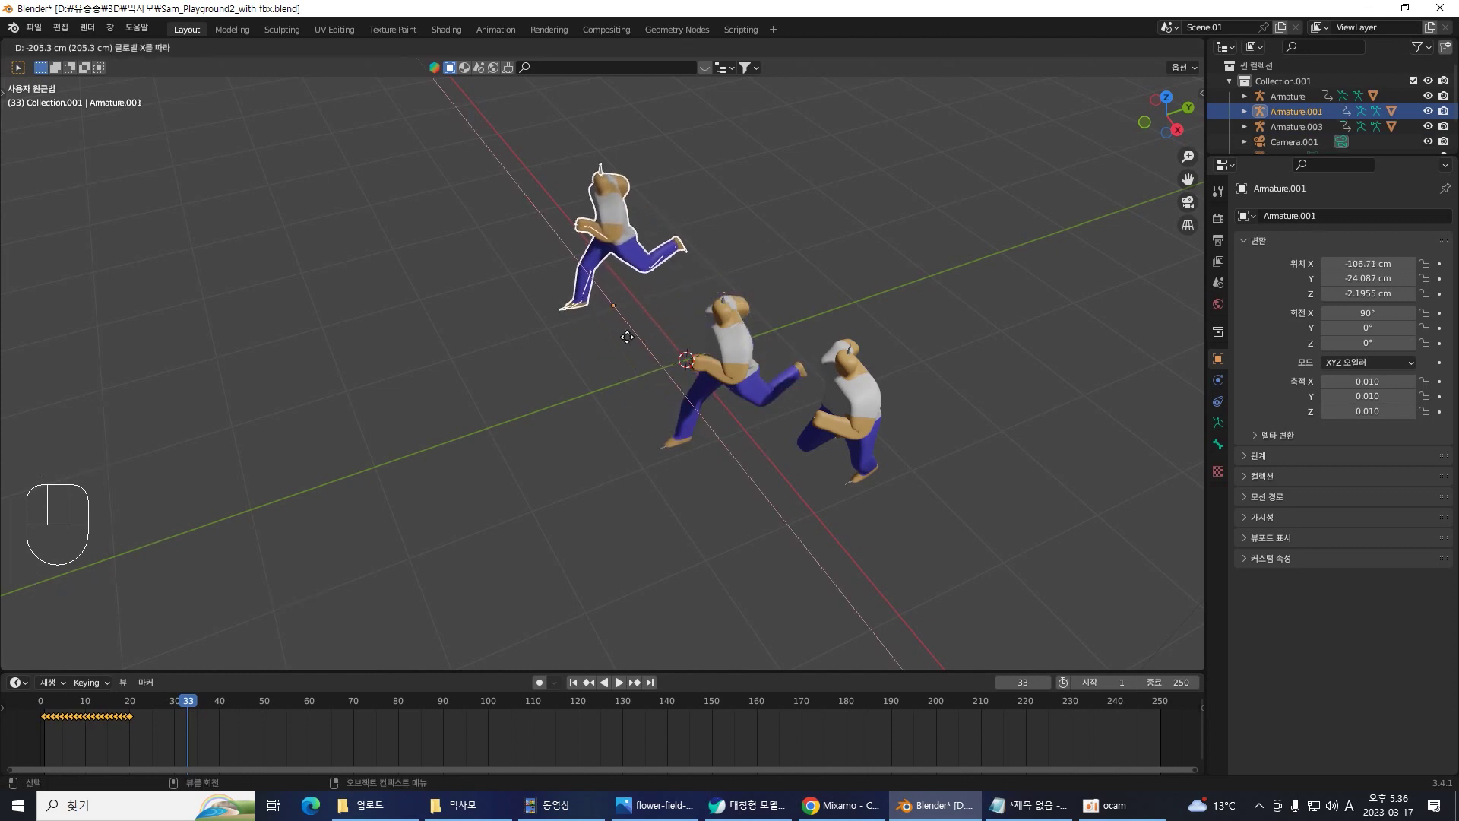
pyautogui.click(692, 473)
pyautogui.middleClick(785, 496)
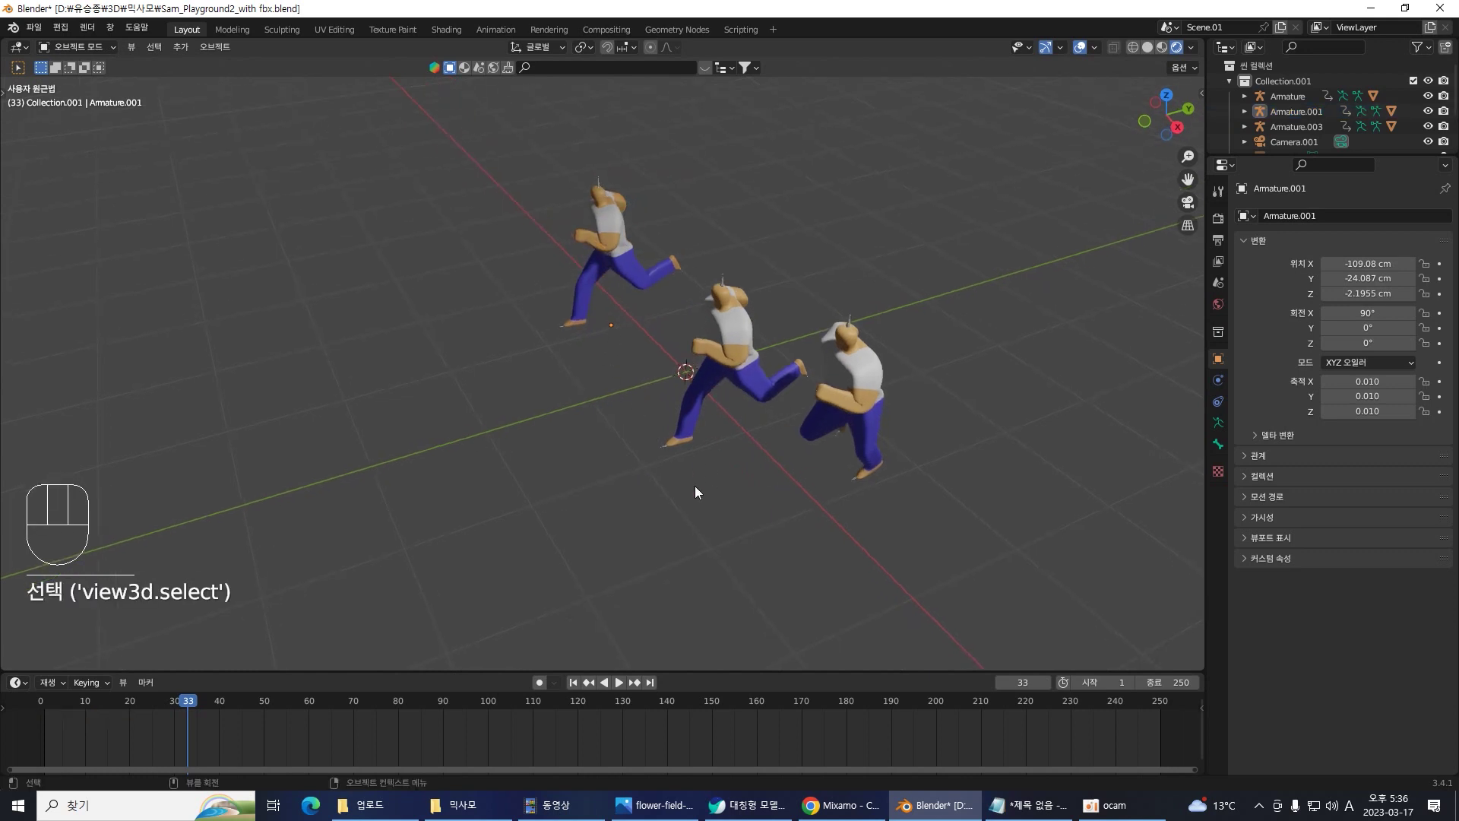
pyautogui.click(675, 515)
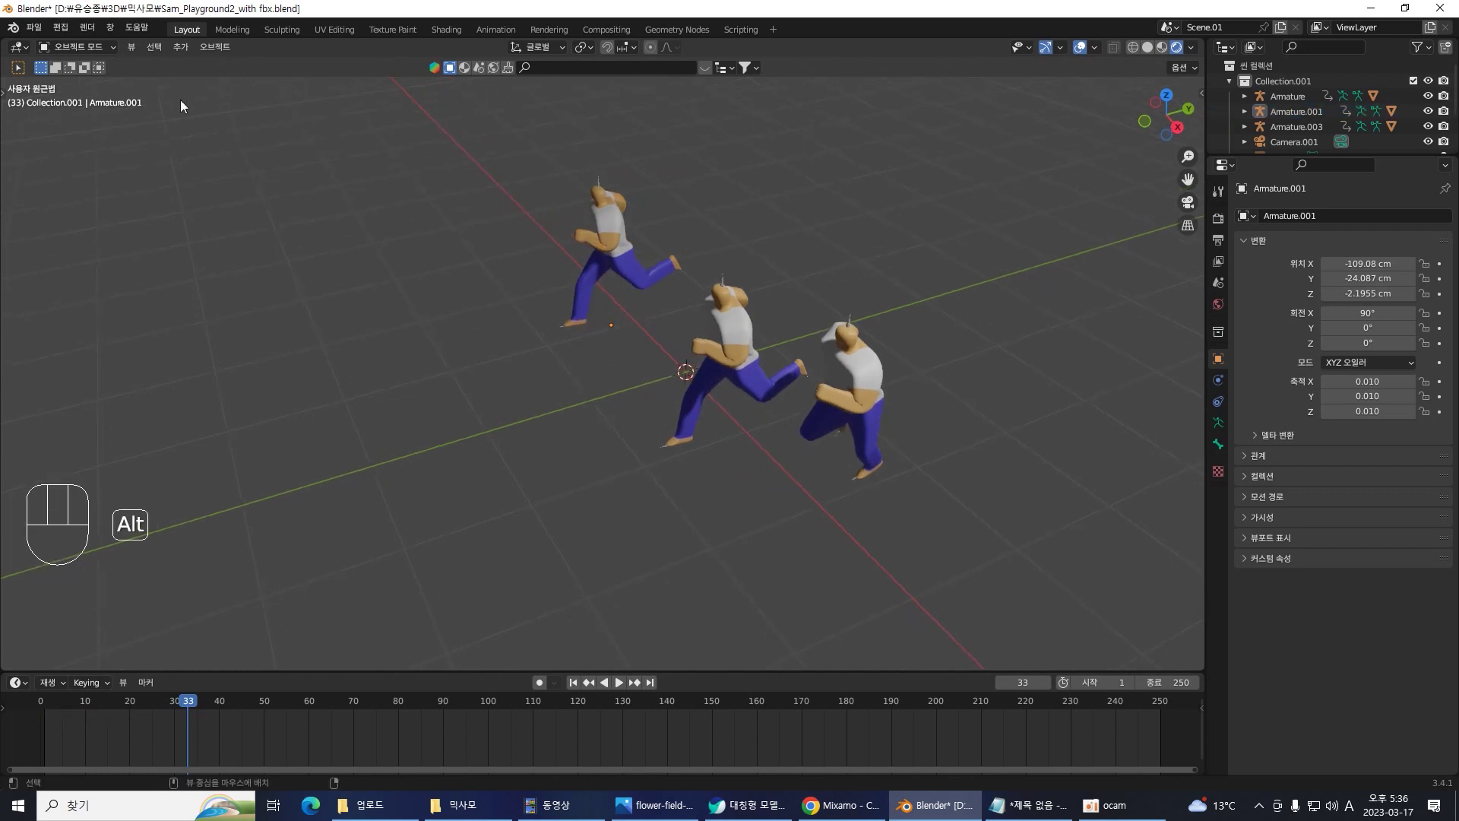
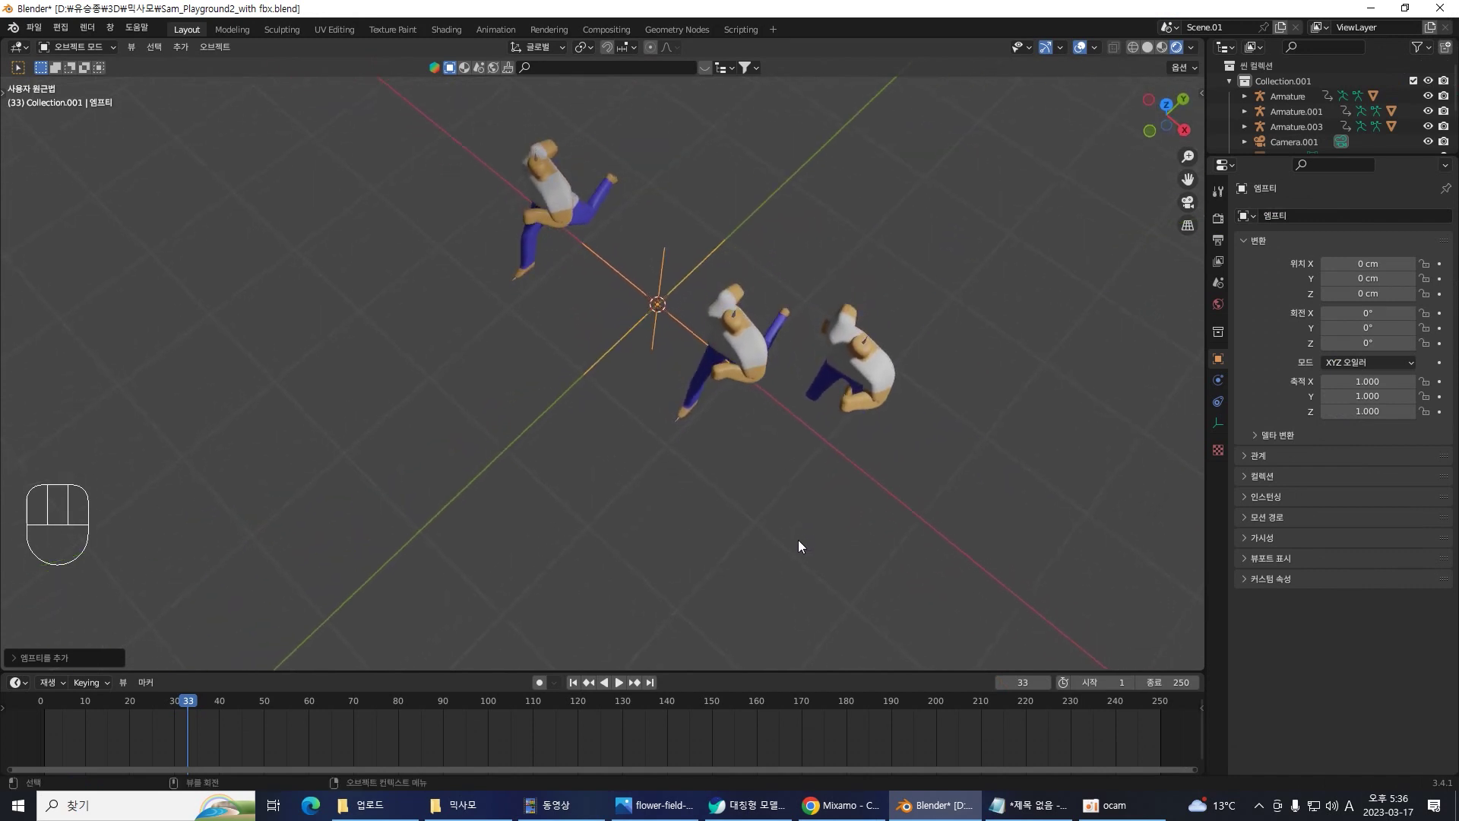
# - From top view, move the empty to X 143.36 cm, Y -111.61 cm beside the runners
pyautogui.press('KP_7')
pyautogui.press('g')
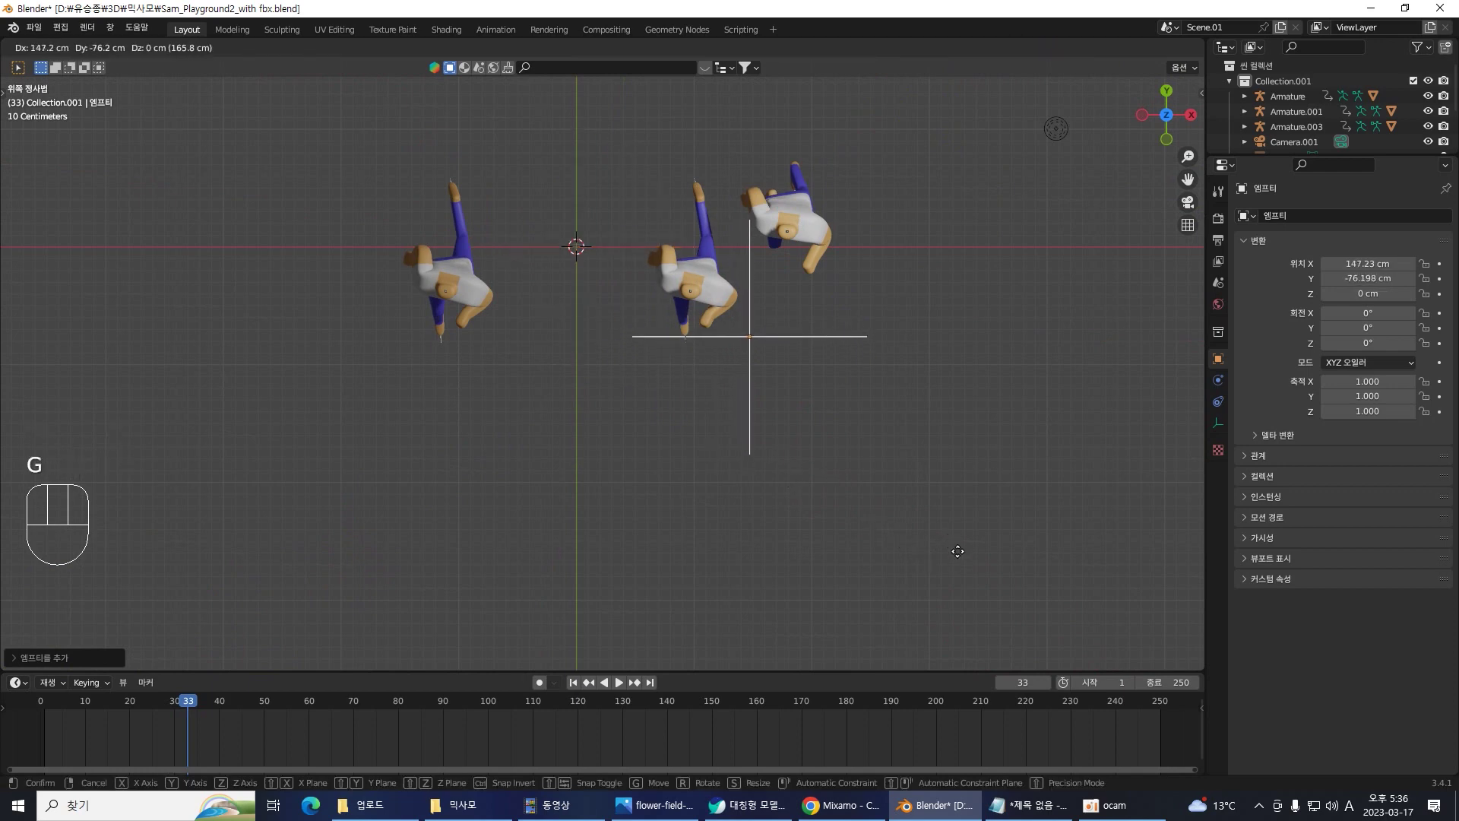
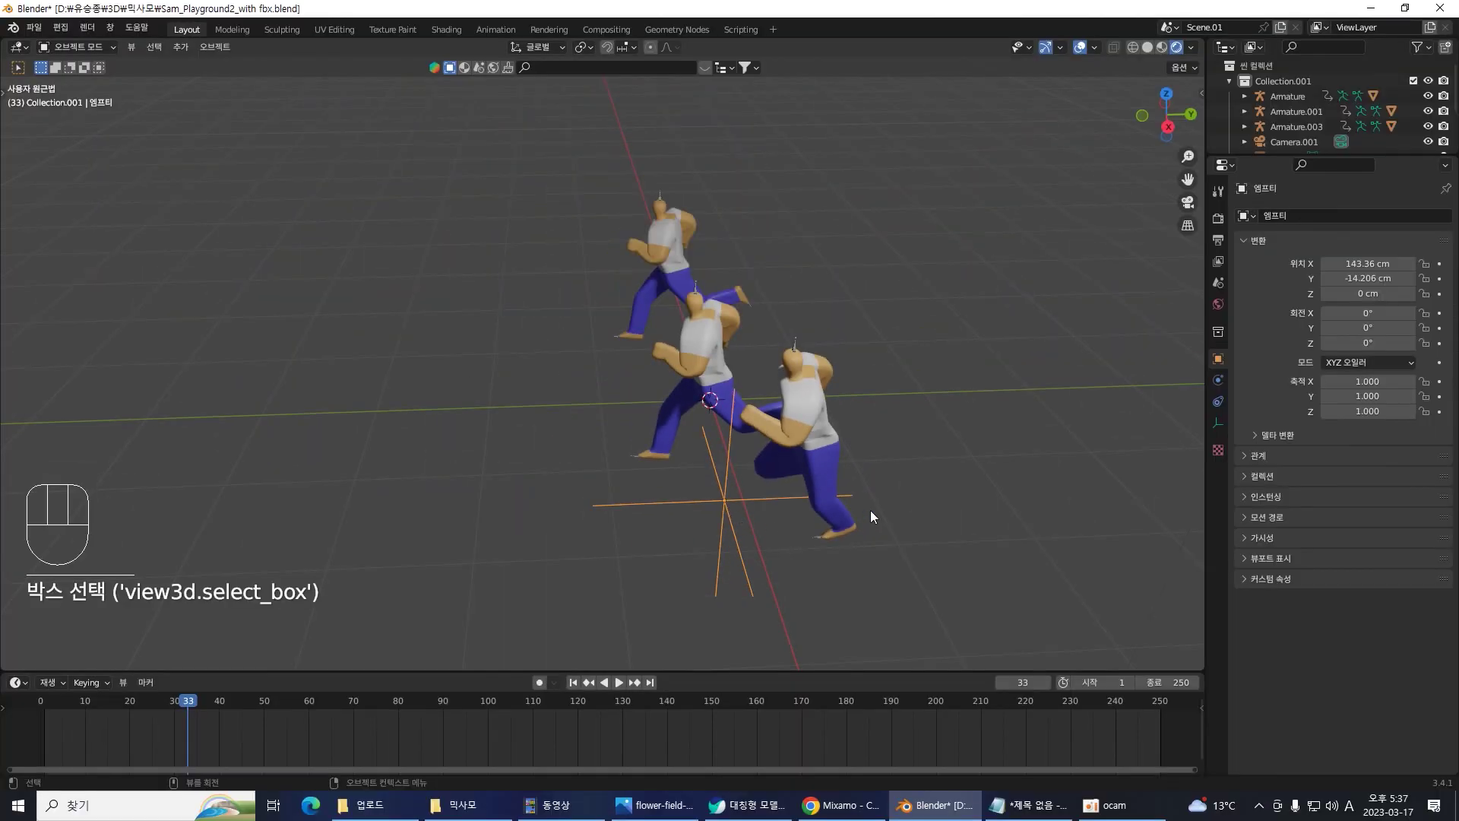
pyautogui.press('g')
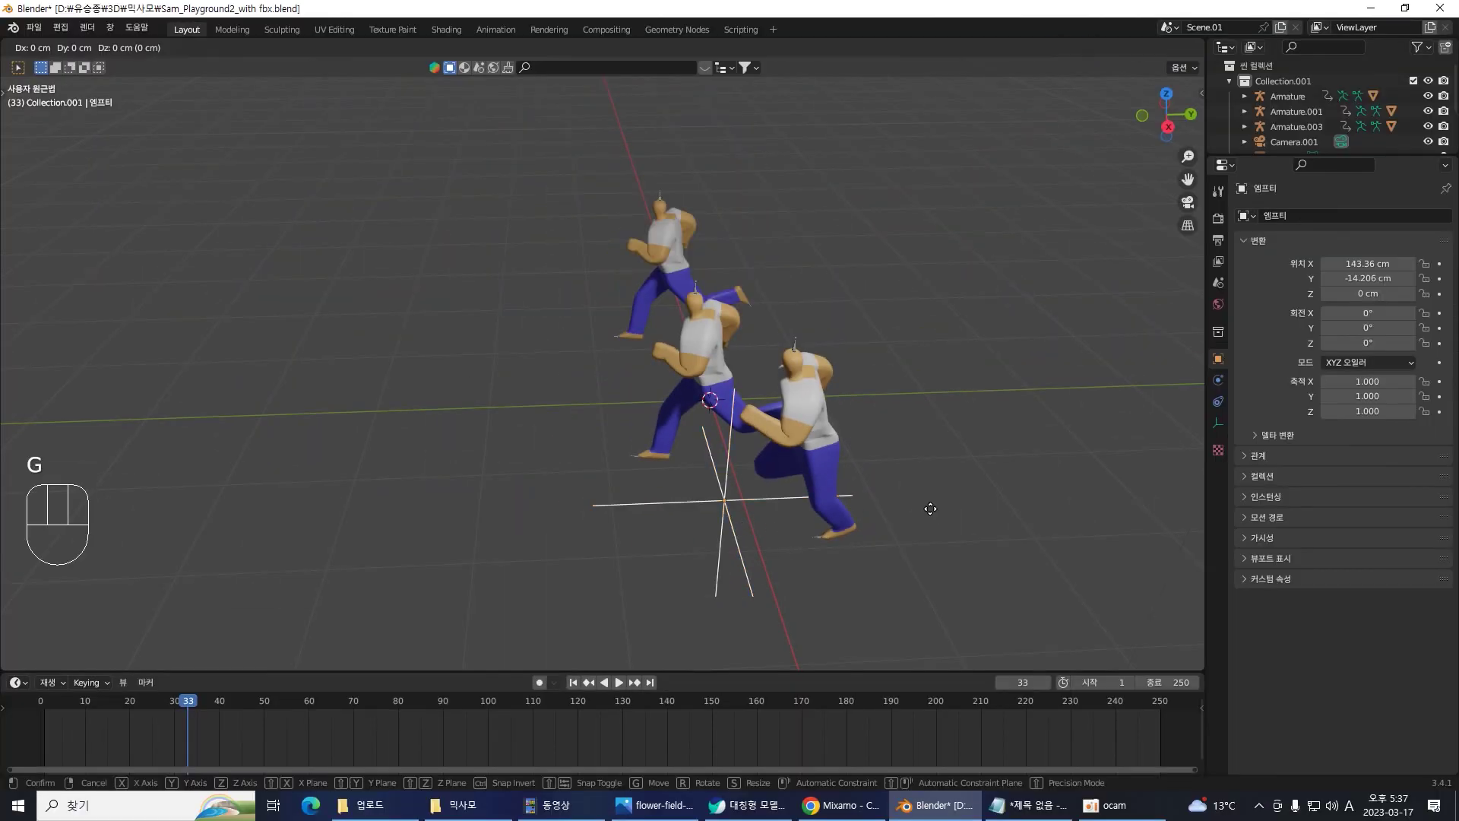
pyautogui.click(715, 610)
pyautogui.press('KP_7')
pyautogui.moveTo(870, 470); pyautogui.dragTo(607, 152)
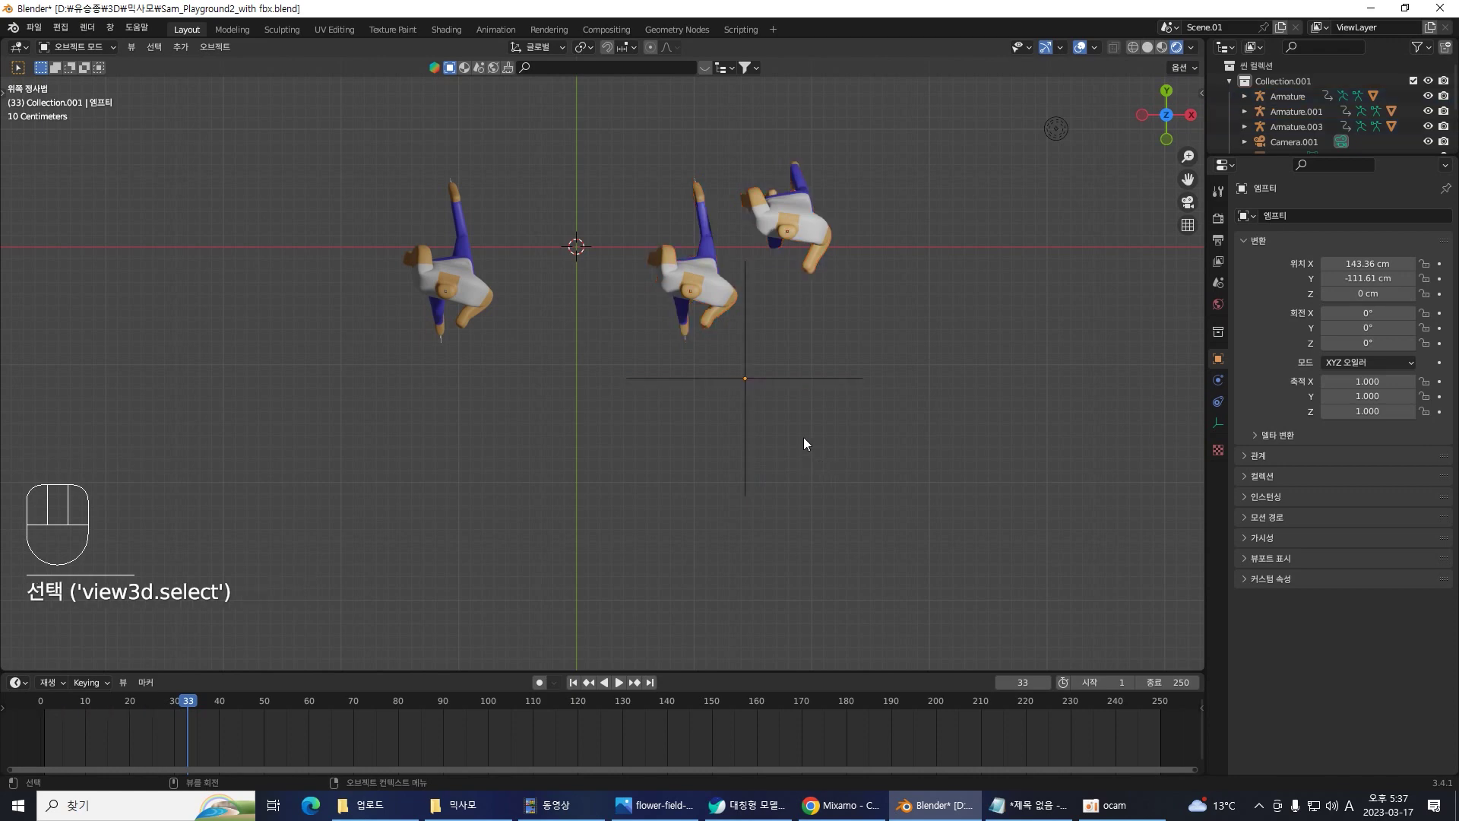
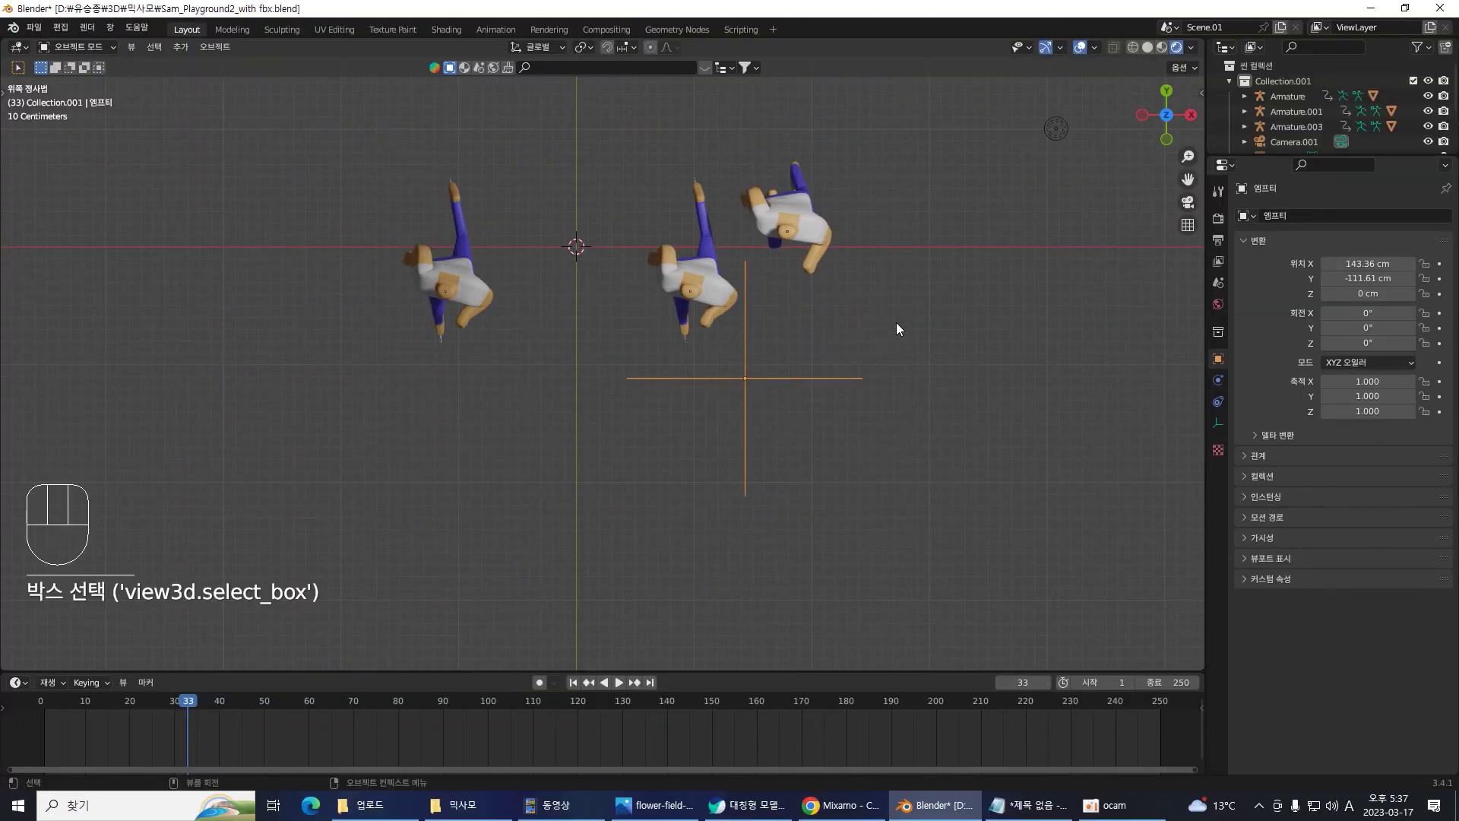
# - Play the three-runner animation in perspective view through to frame 106
pyautogui.press('space')
pyautogui.moveTo(892, 292); pyautogui.dragTo(895, 320)
pyautogui.moveTo(901, 430); pyautogui.dragTo(856, 326)
pyautogui.moveTo(891, 420); pyautogui.dragTo(744, 450)
pyautogui.press('space')
pyautogui.press('v')
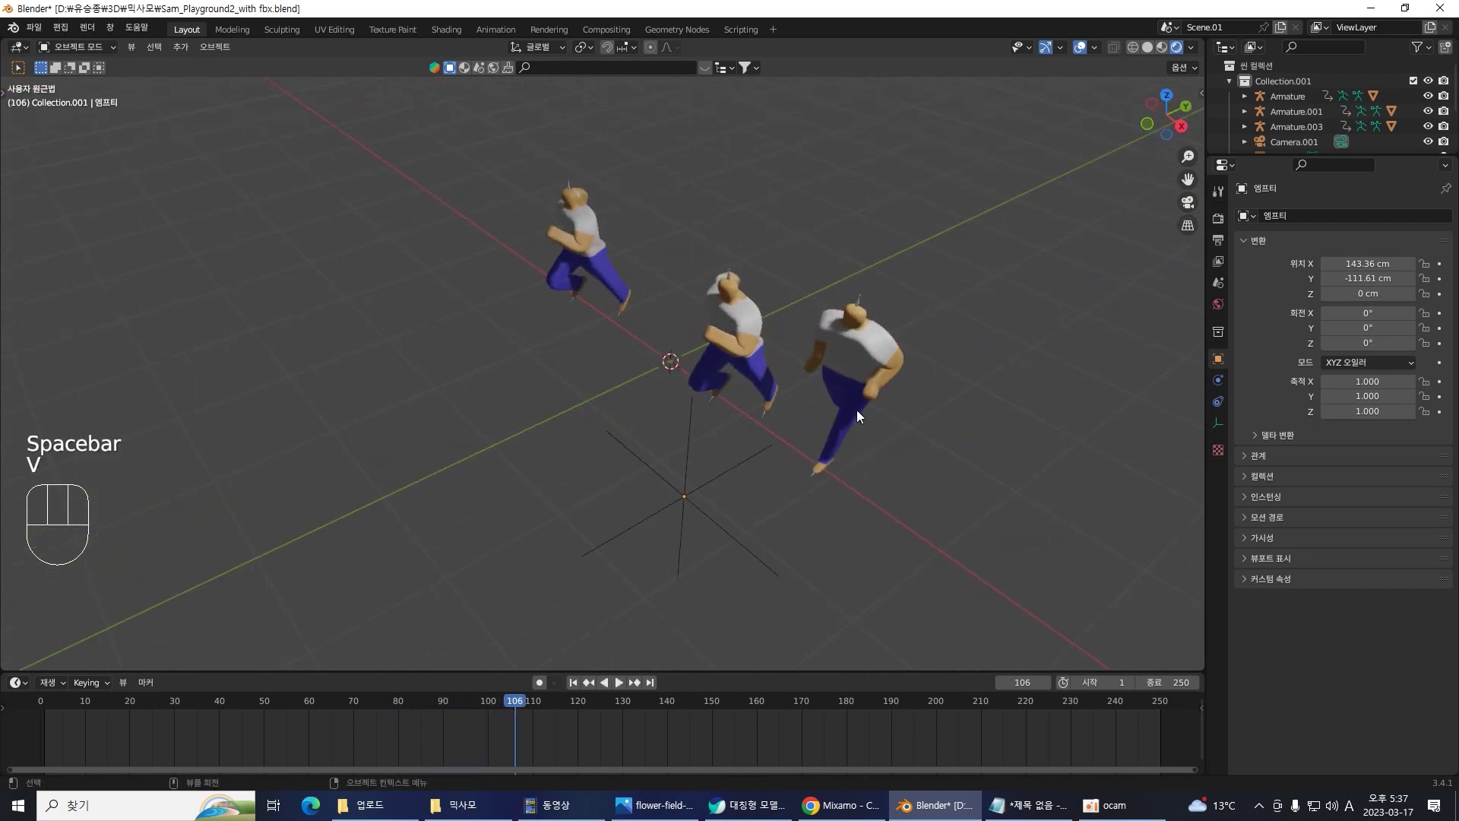
# - Select the two front runners plus the empty and parent them to the empty as Object
pyautogui.moveTo(923, 435); pyautogui.dragTo(840, 274)
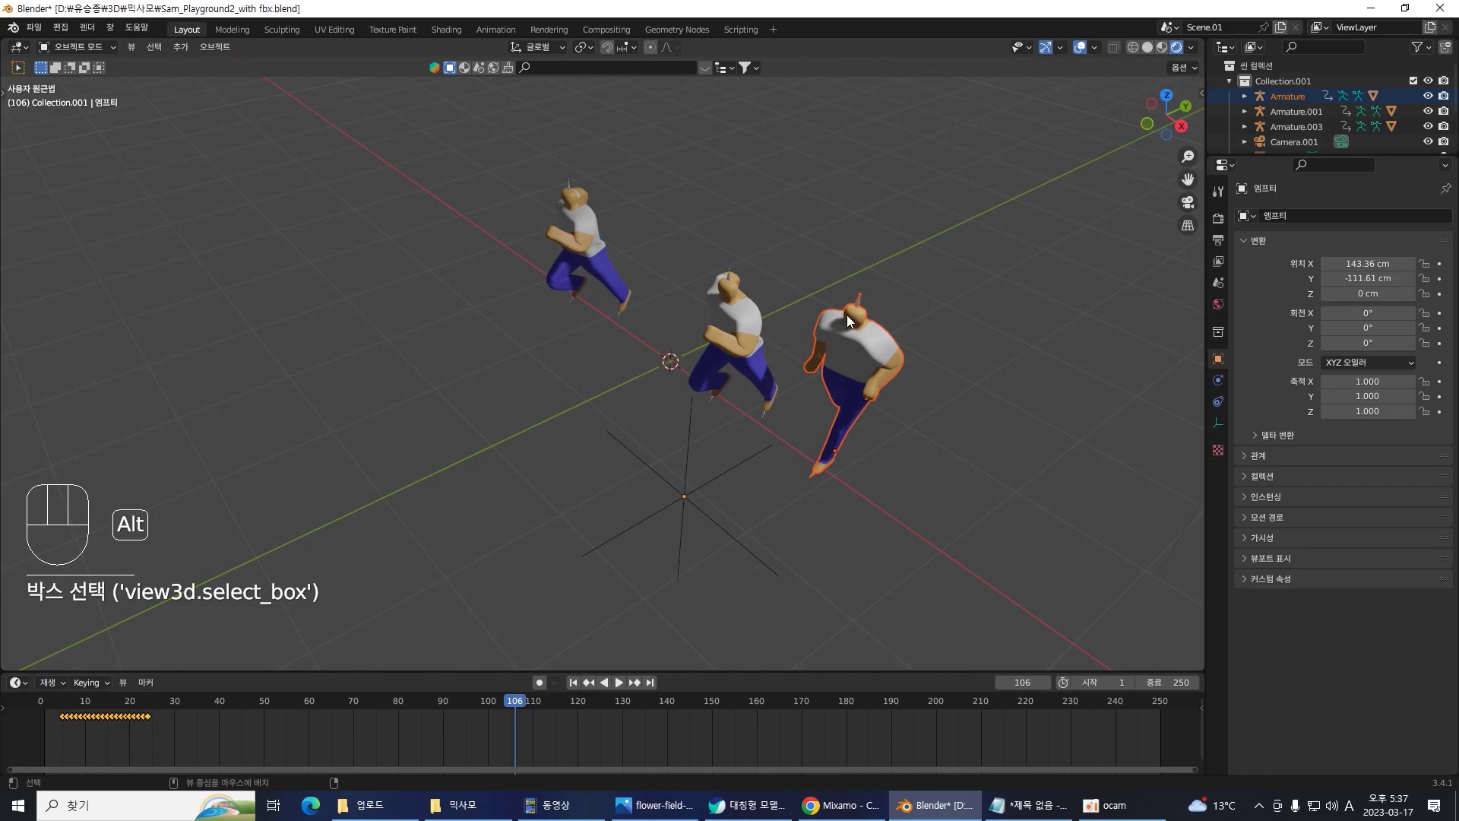
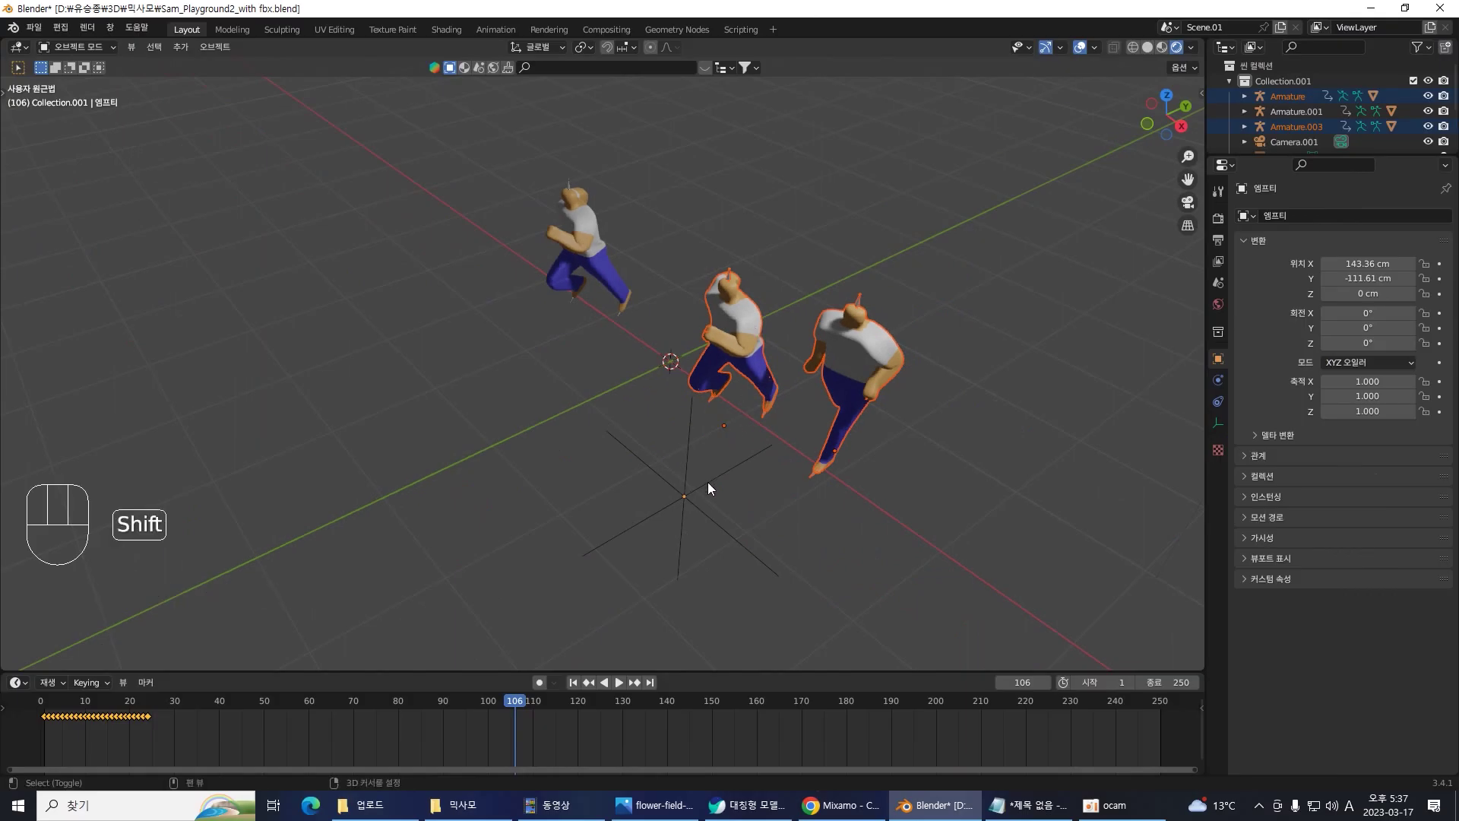
pyautogui.click(713, 490)
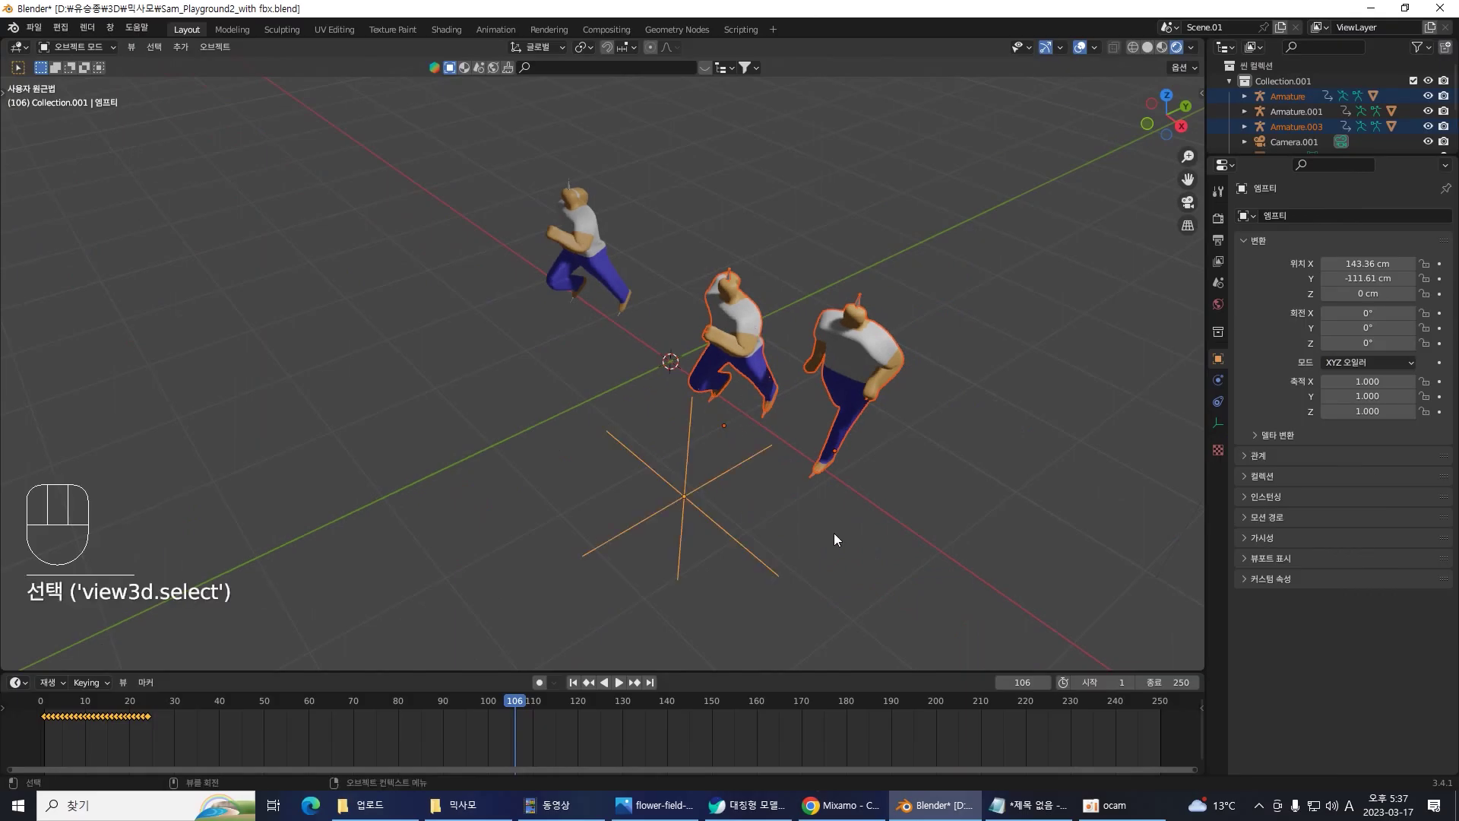
pyautogui.press('ctrl+p')
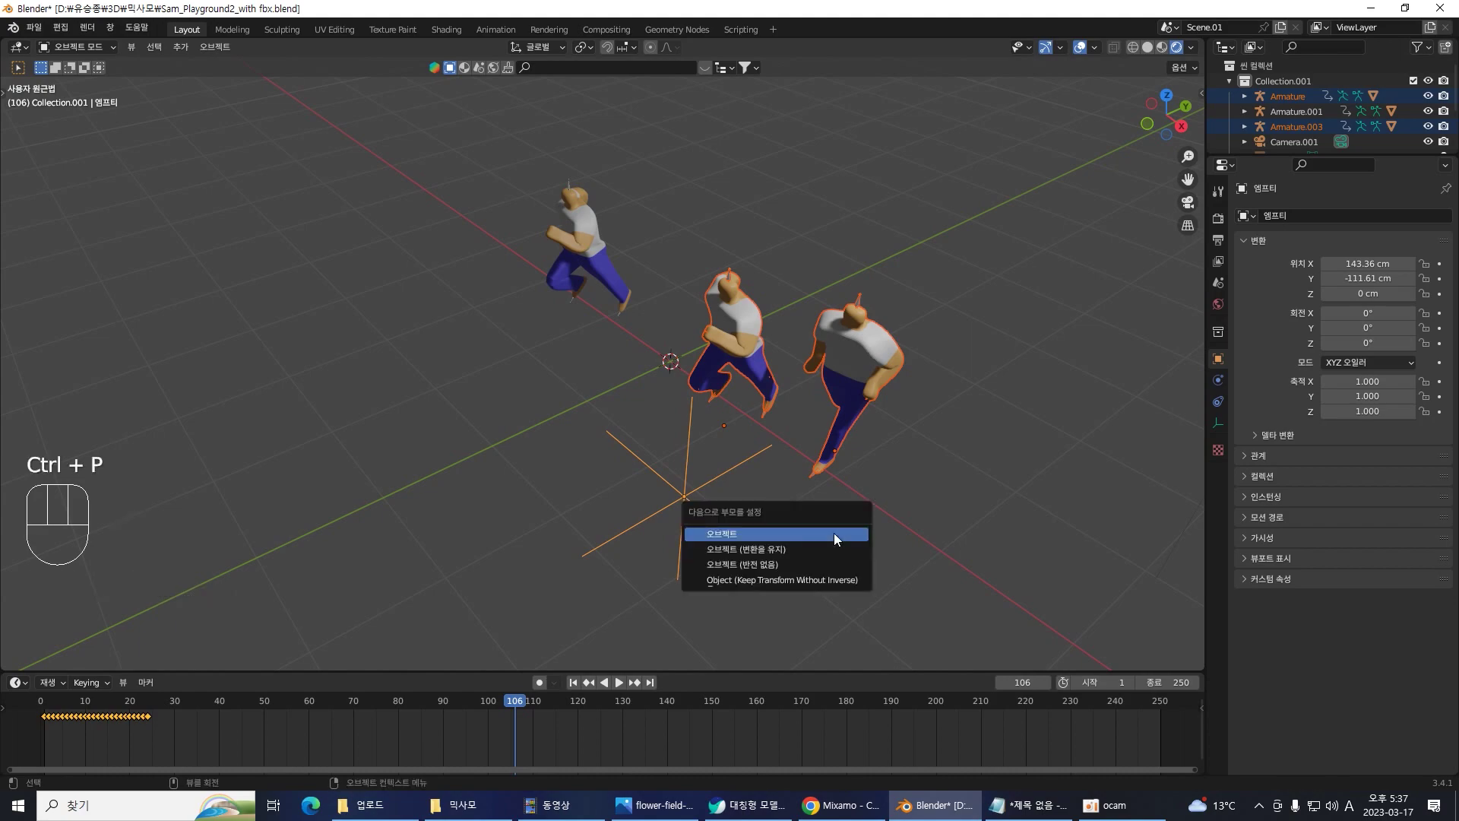
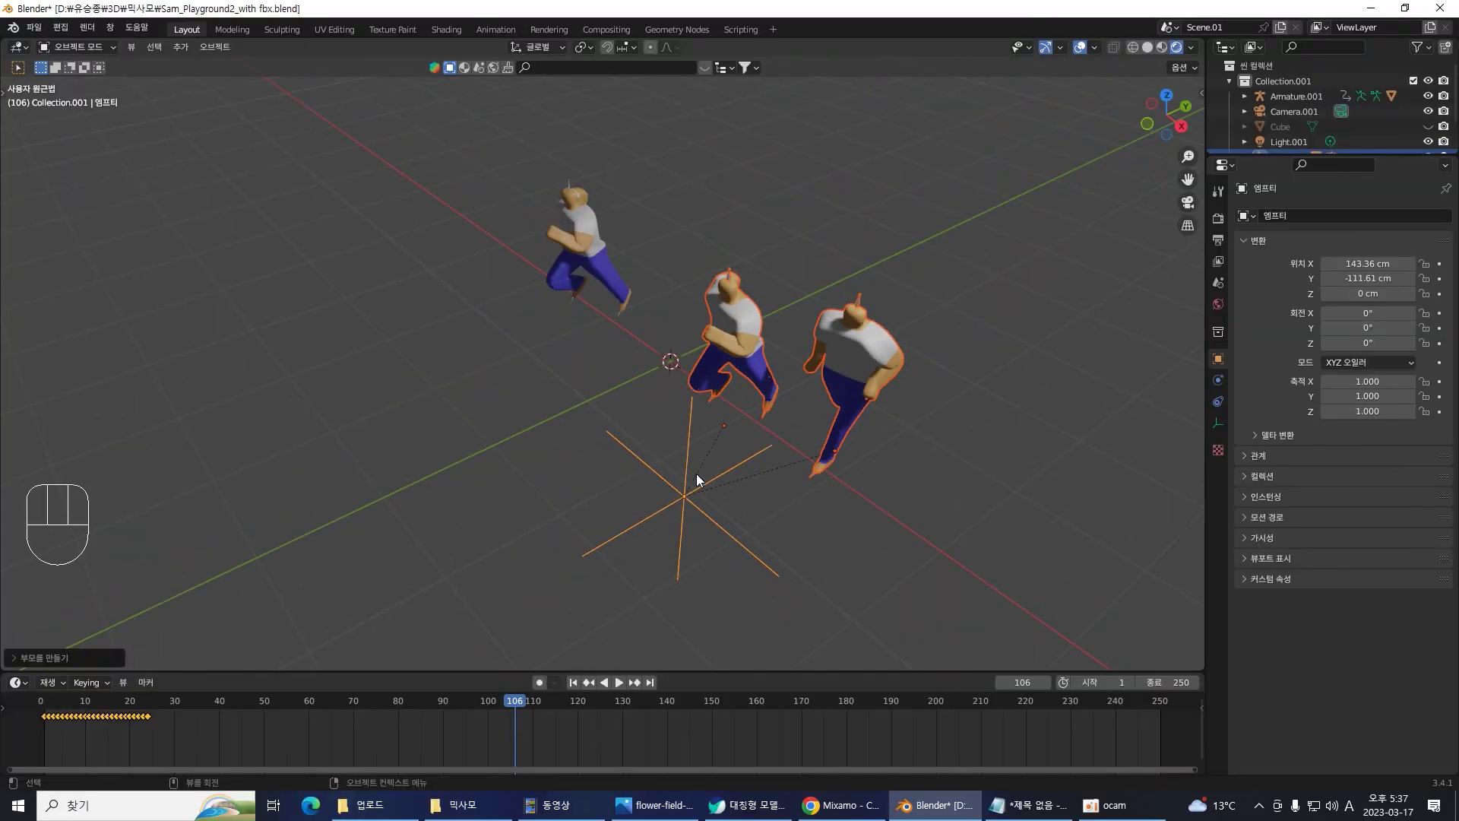
# - Move the empty to Y 200.32 cm, carrying its parented runners along
pyautogui.click(824, 534)
pyautogui.click(658, 518)
pyautogui.press('g')
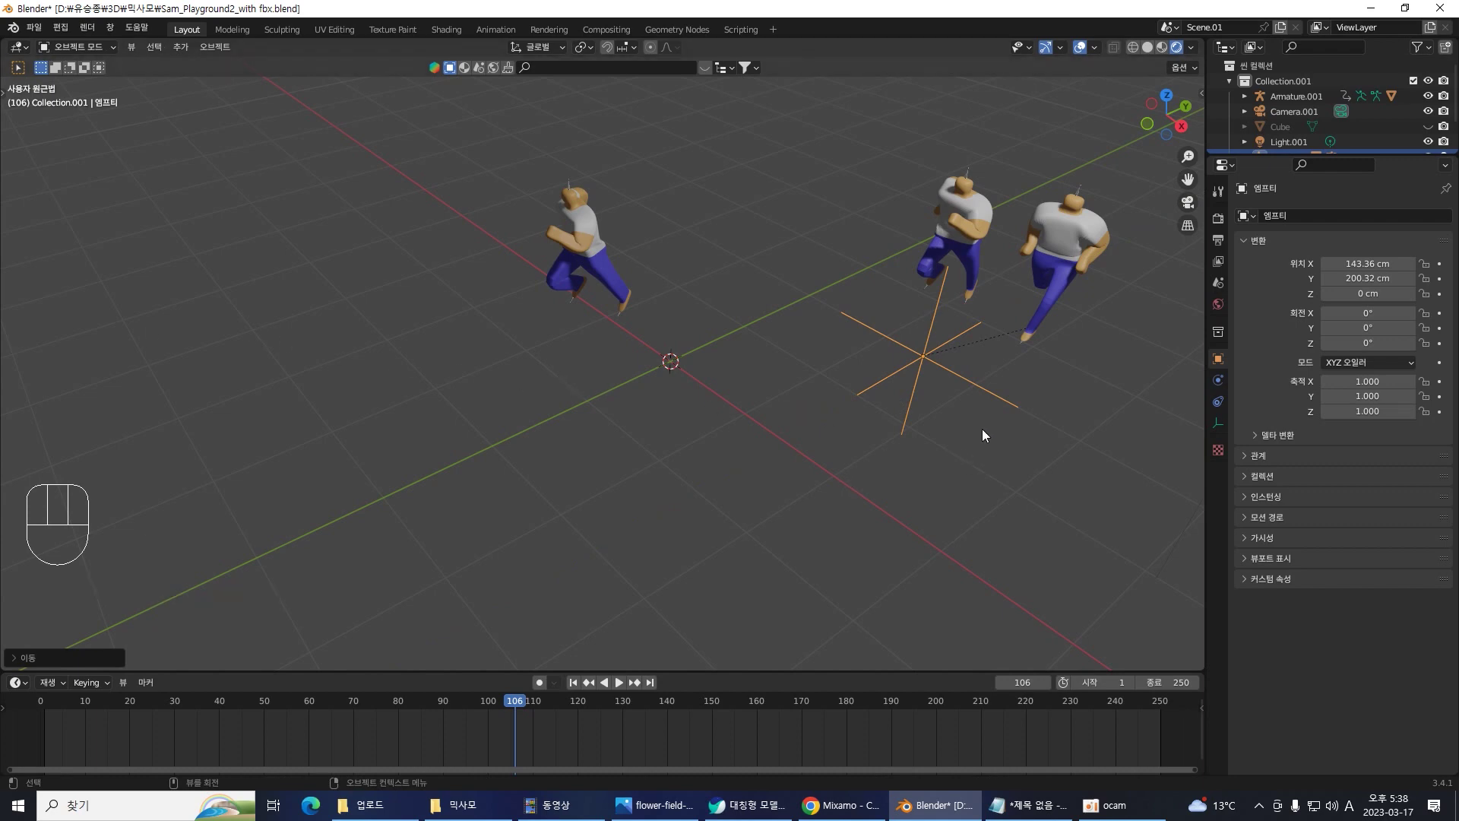
pyautogui.moveTo(994, 459); pyautogui.dragTo(956, 472)
pyautogui.moveTo(998, 511); pyautogui.dragTo(678, 507)
pyautogui.moveTo(707, 241); pyautogui.dragTo(783, 314)
pyautogui.moveTo(885, 433); pyautogui.dragTo(823, 334)
# - Duplicate the two parented runners and place the copies, giving five runners under the empty
pyautogui.press('shift+d')
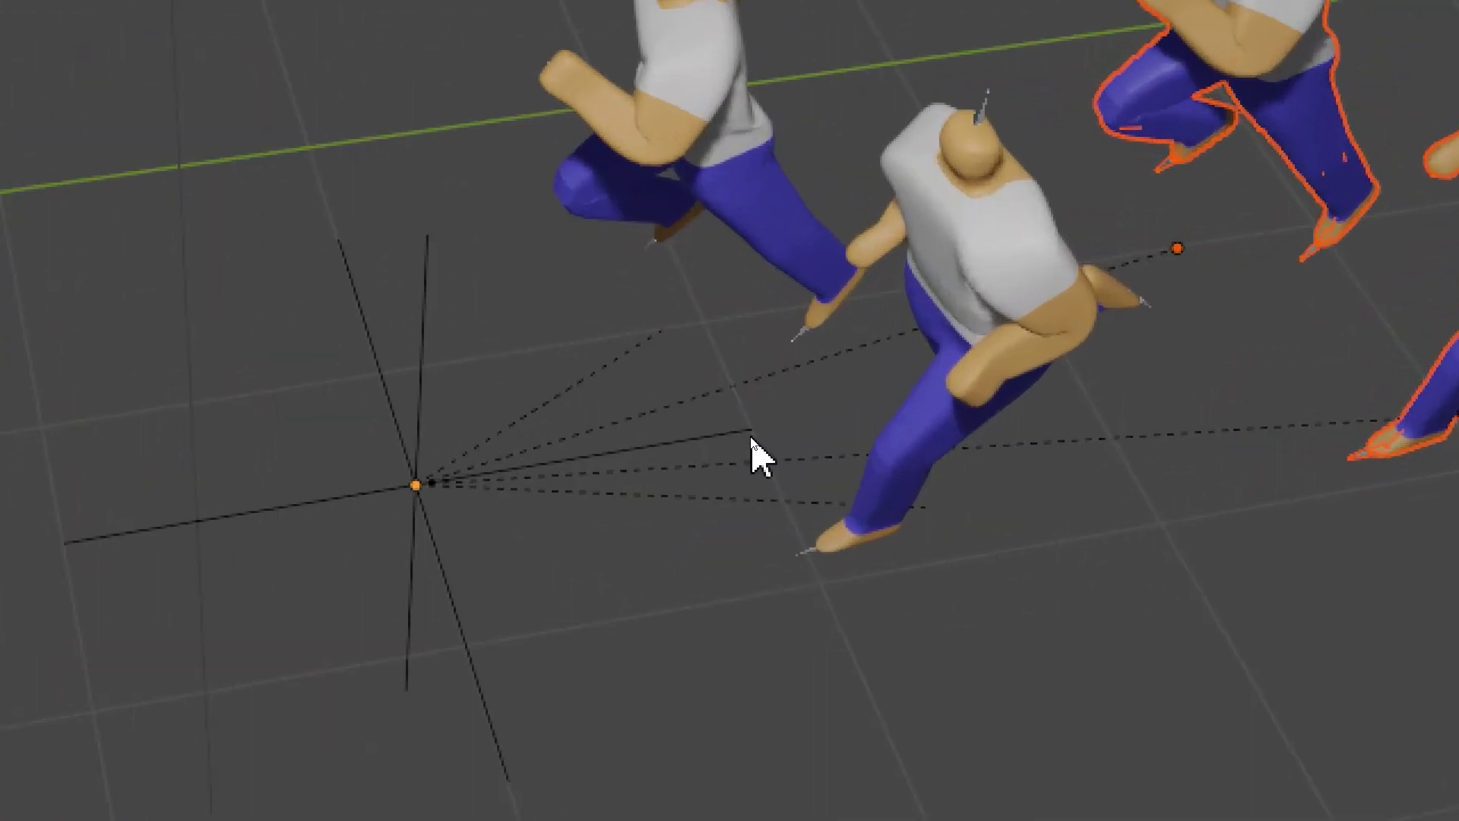
pyautogui.moveTo(937, 501); pyautogui.dragTo(893, 492)
pyautogui.moveTo(916, 279); pyautogui.dragTo(987, 369)
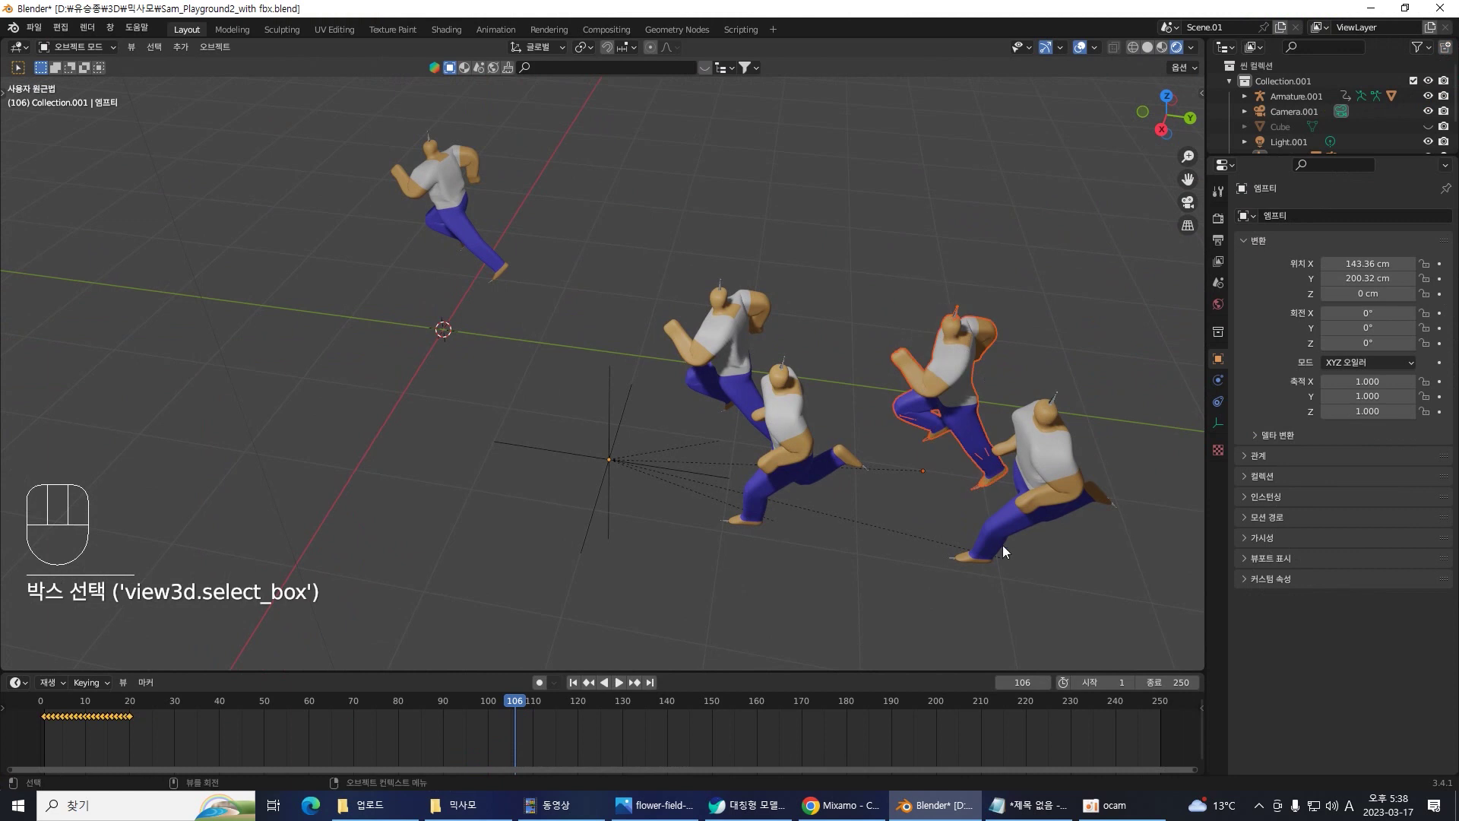
# - Slide a duplicated runner along Y to spread the group, then reselect the empty
pyautogui.press('g')
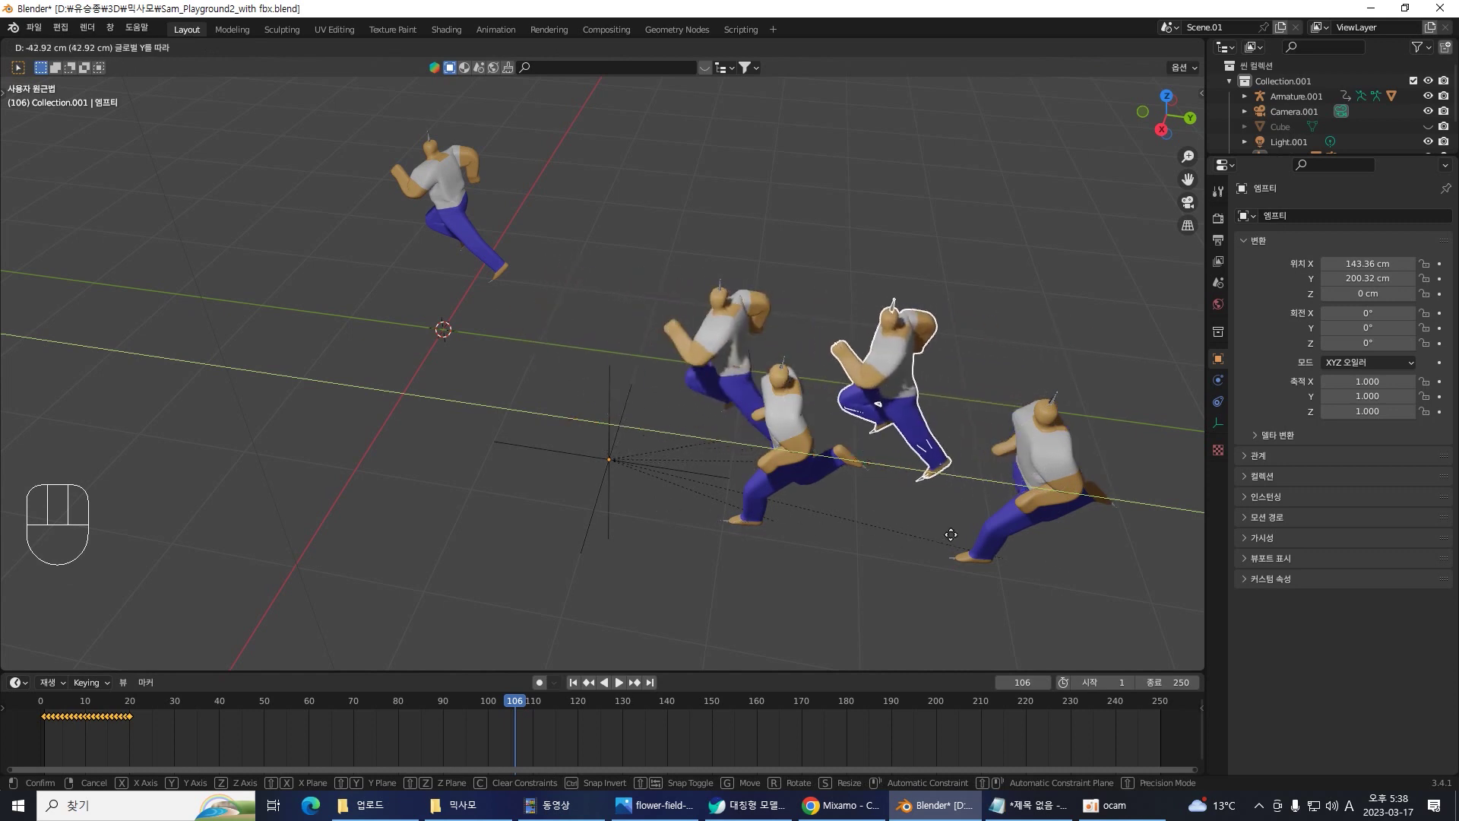
pyautogui.moveTo(907, 576); pyautogui.dragTo(988, 527)
pyautogui.click(845, 534)
pyautogui.click(620, 448)
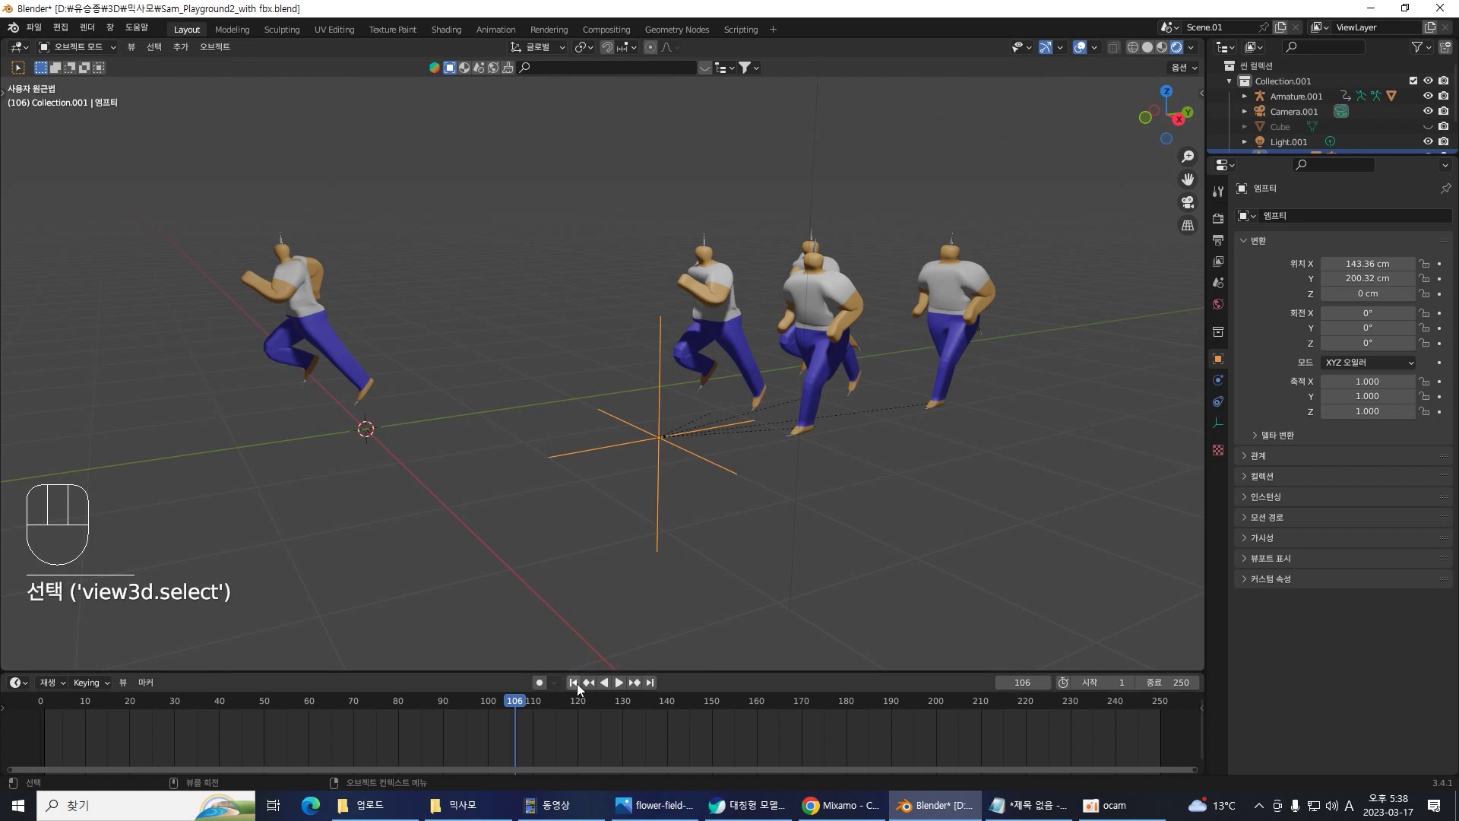
# - Replay the group's run from frame 1, stop at frame 24, and set the empty's Y to 245.32 cm
pyautogui.click(582, 691)
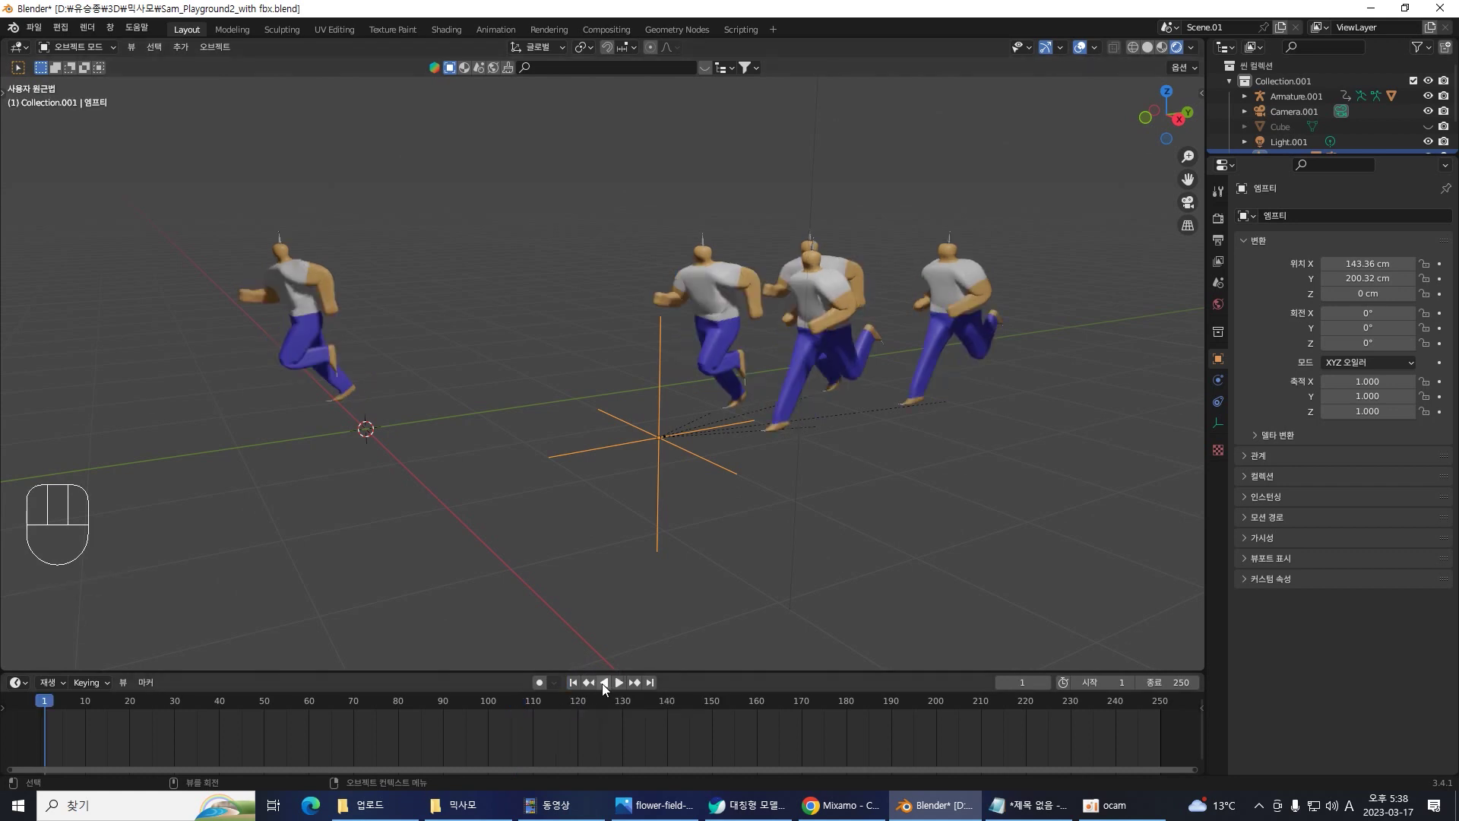
pyautogui.click(621, 690)
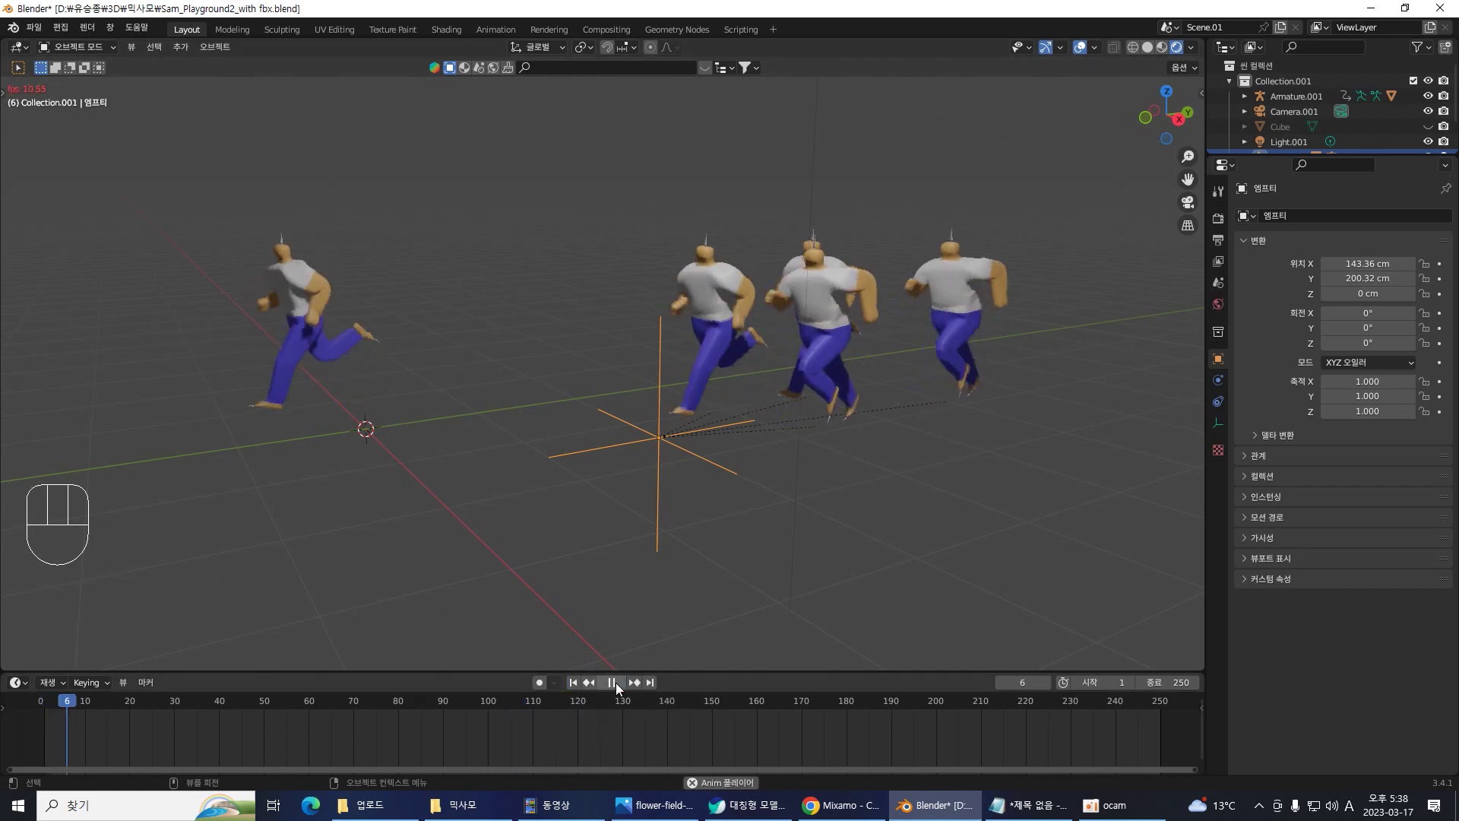
pyautogui.press('space')
pyautogui.click(810, 524)
pyautogui.click(631, 447)
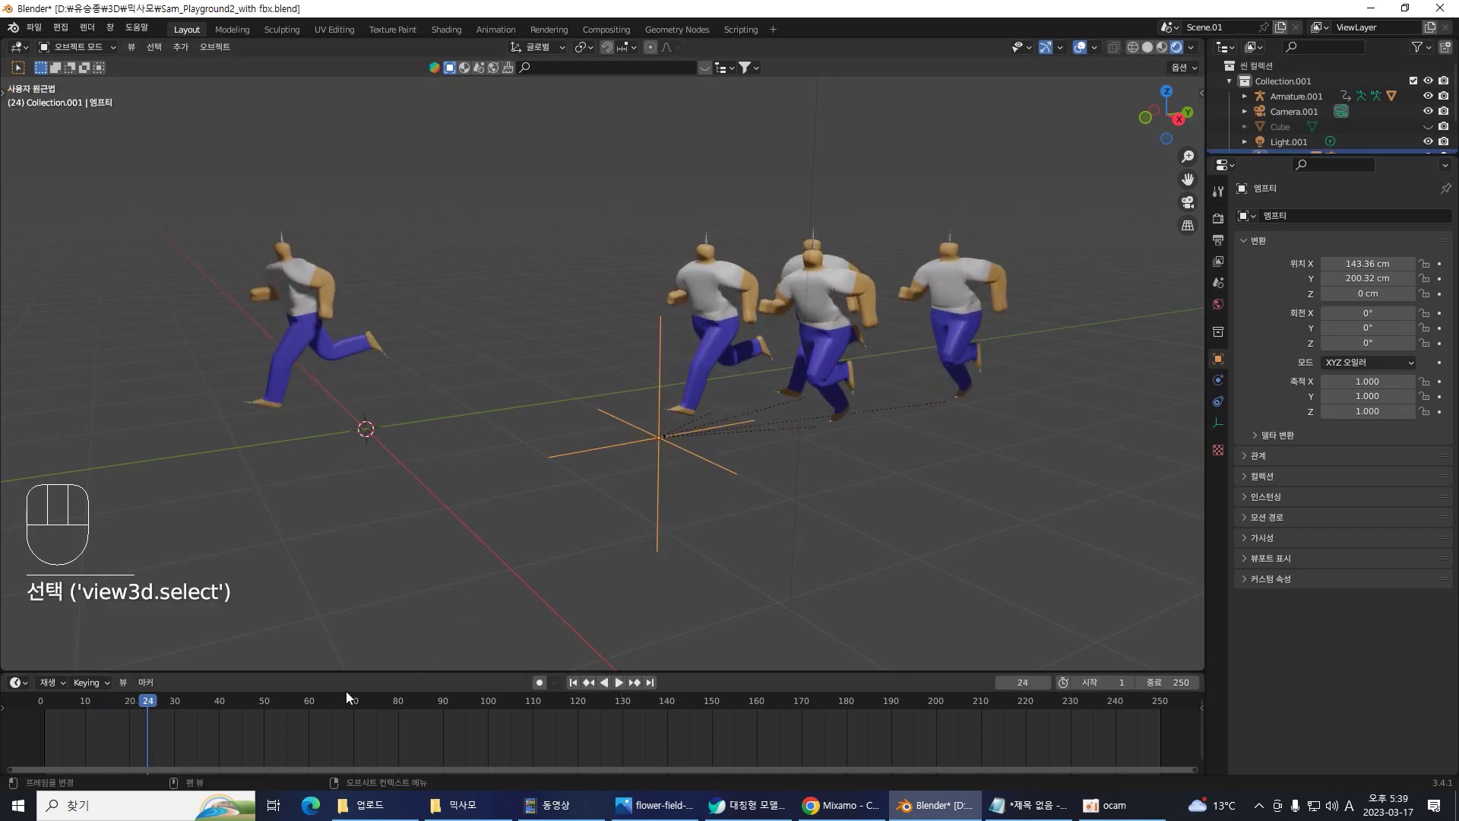
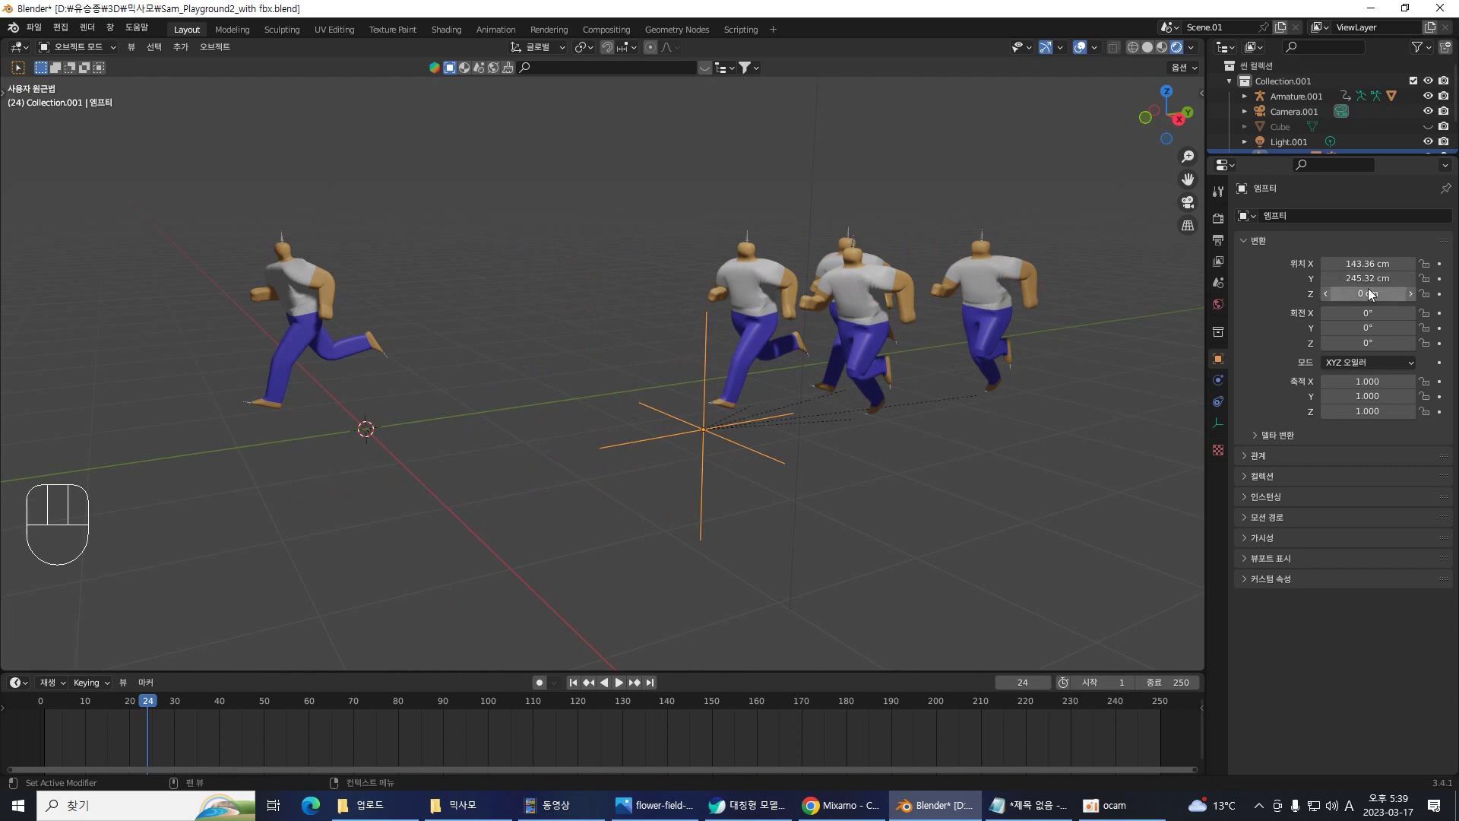
# - In camera view, key the empty at Y 650.32 cm on frame 24 and Y -966.68 cm on frame 79
pyautogui.press('KP_0')
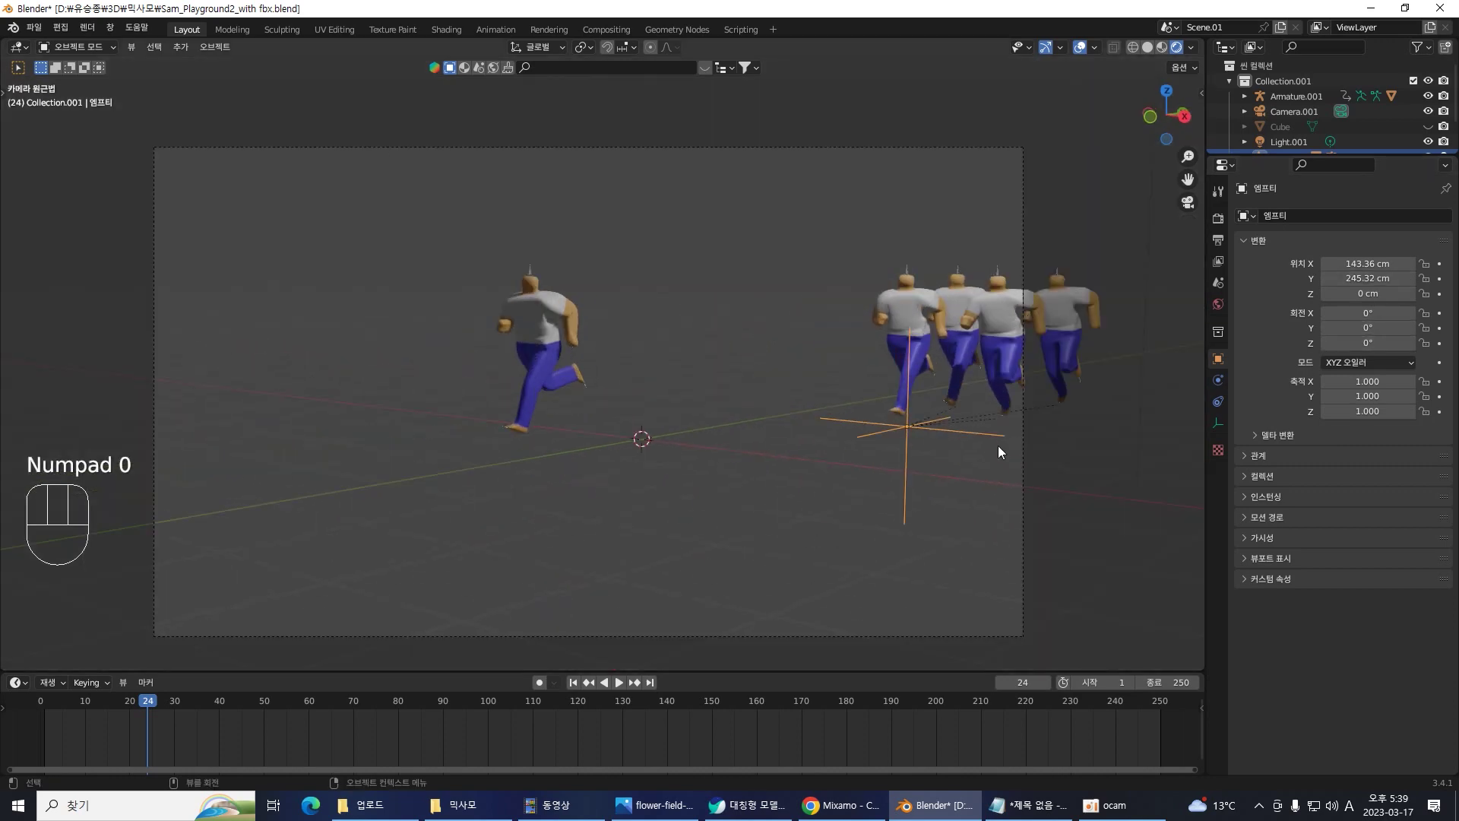
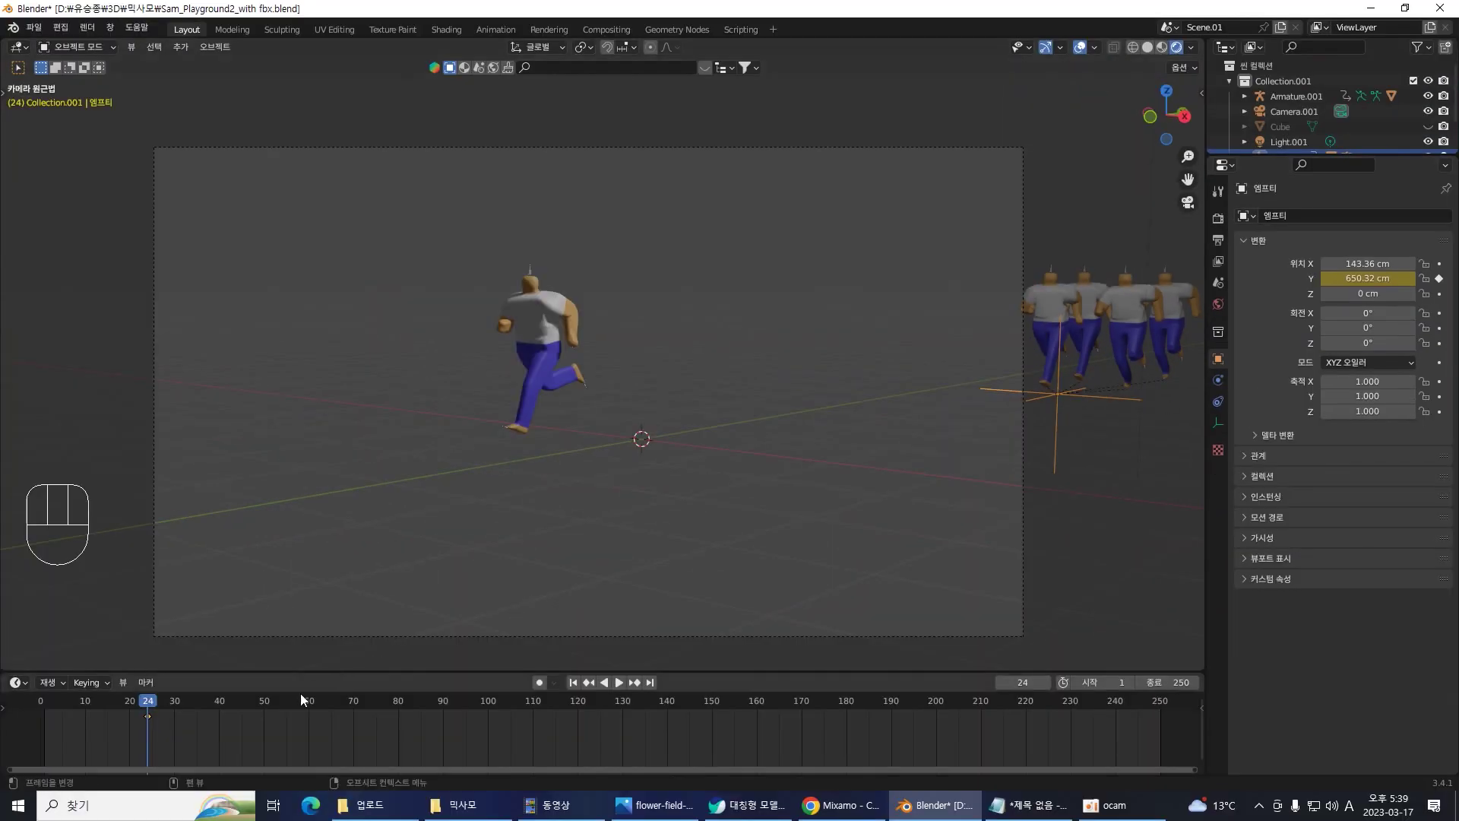
pyautogui.moveTo(175, 706); pyautogui.dragTo(400, 712)
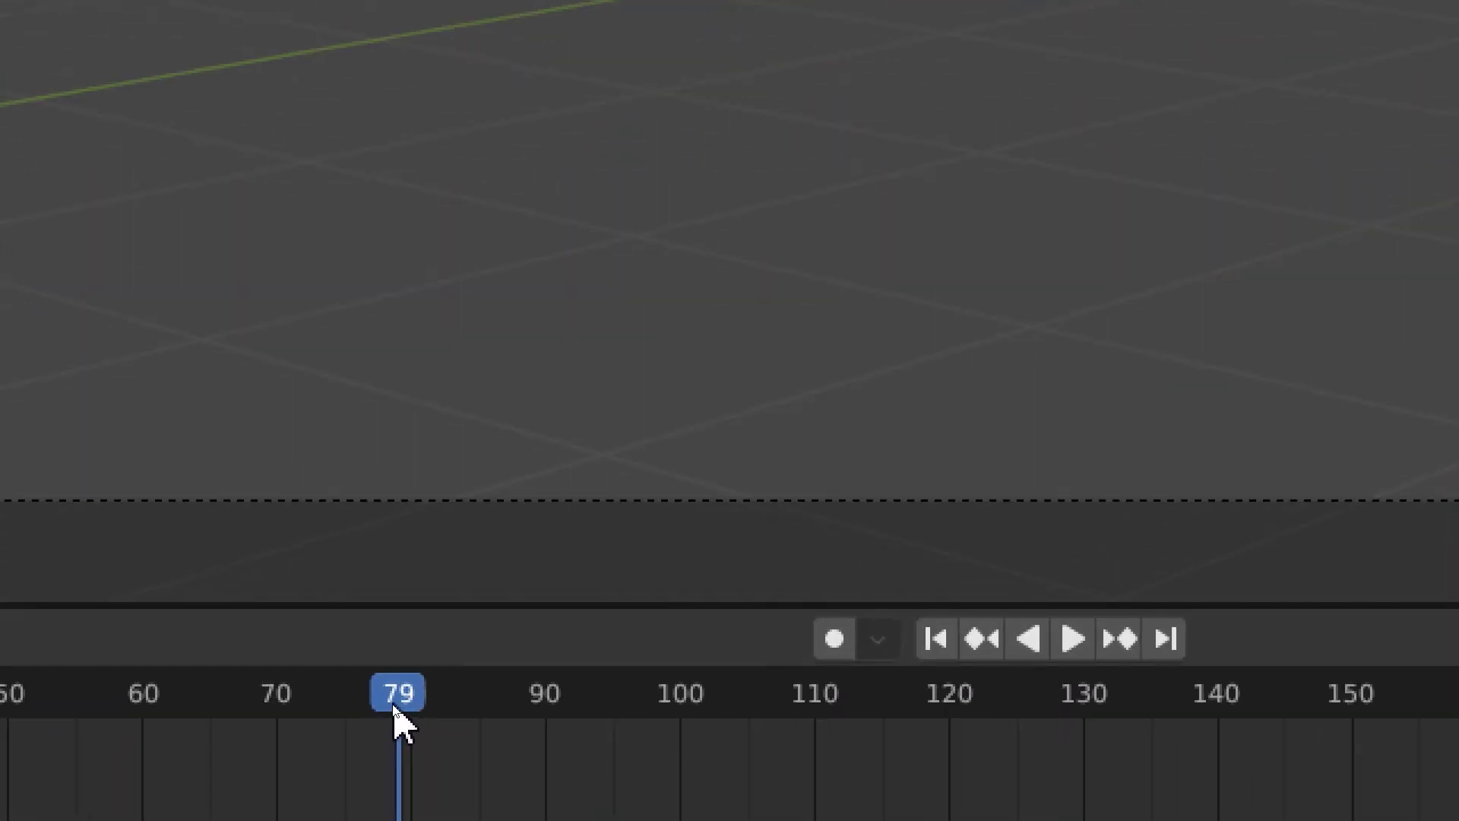
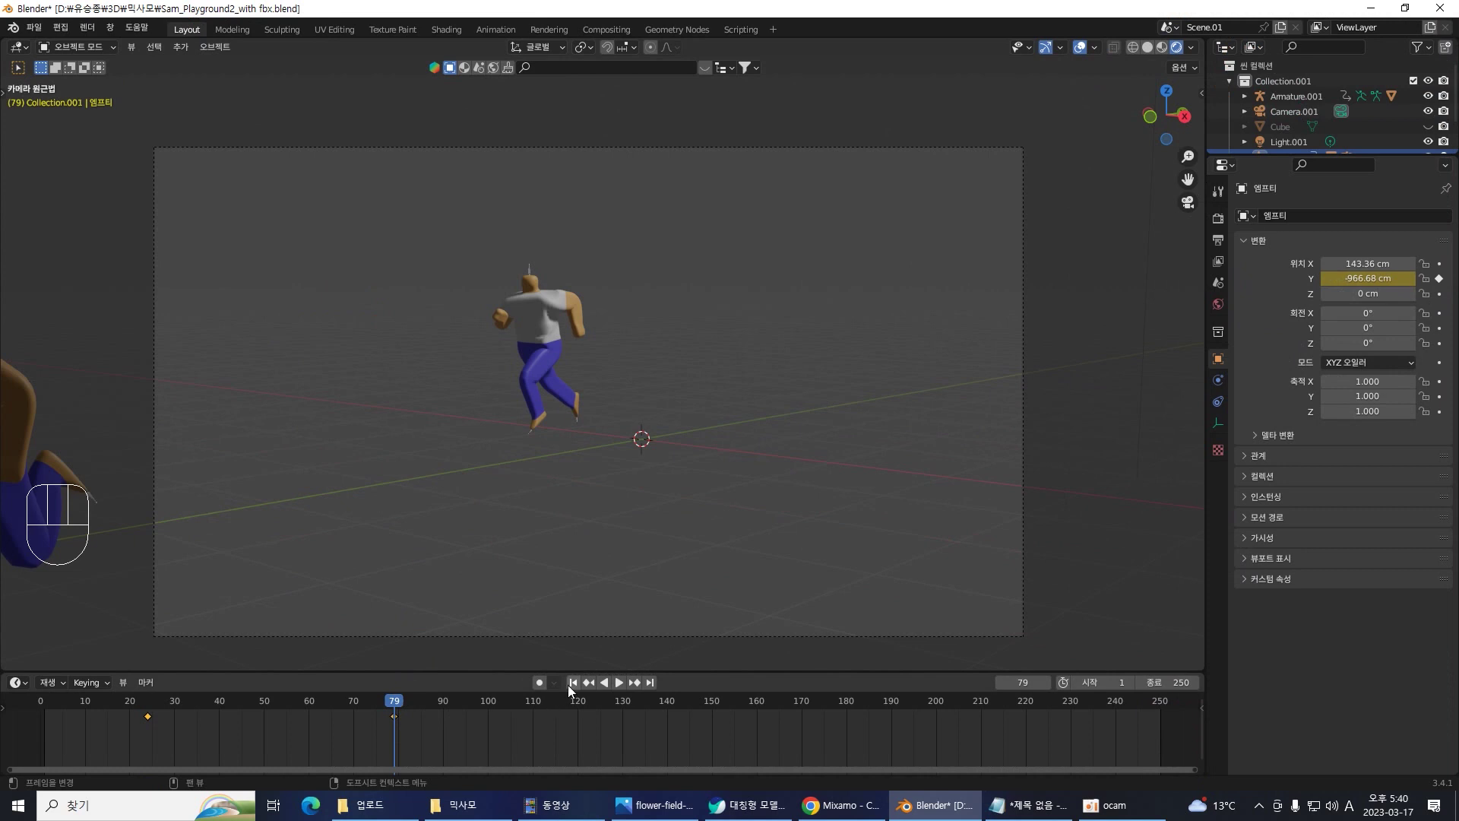
# - Preview the run, then slide the empty's two position keyframes earlier so the run starts at frame 1
pyautogui.click(575, 688)
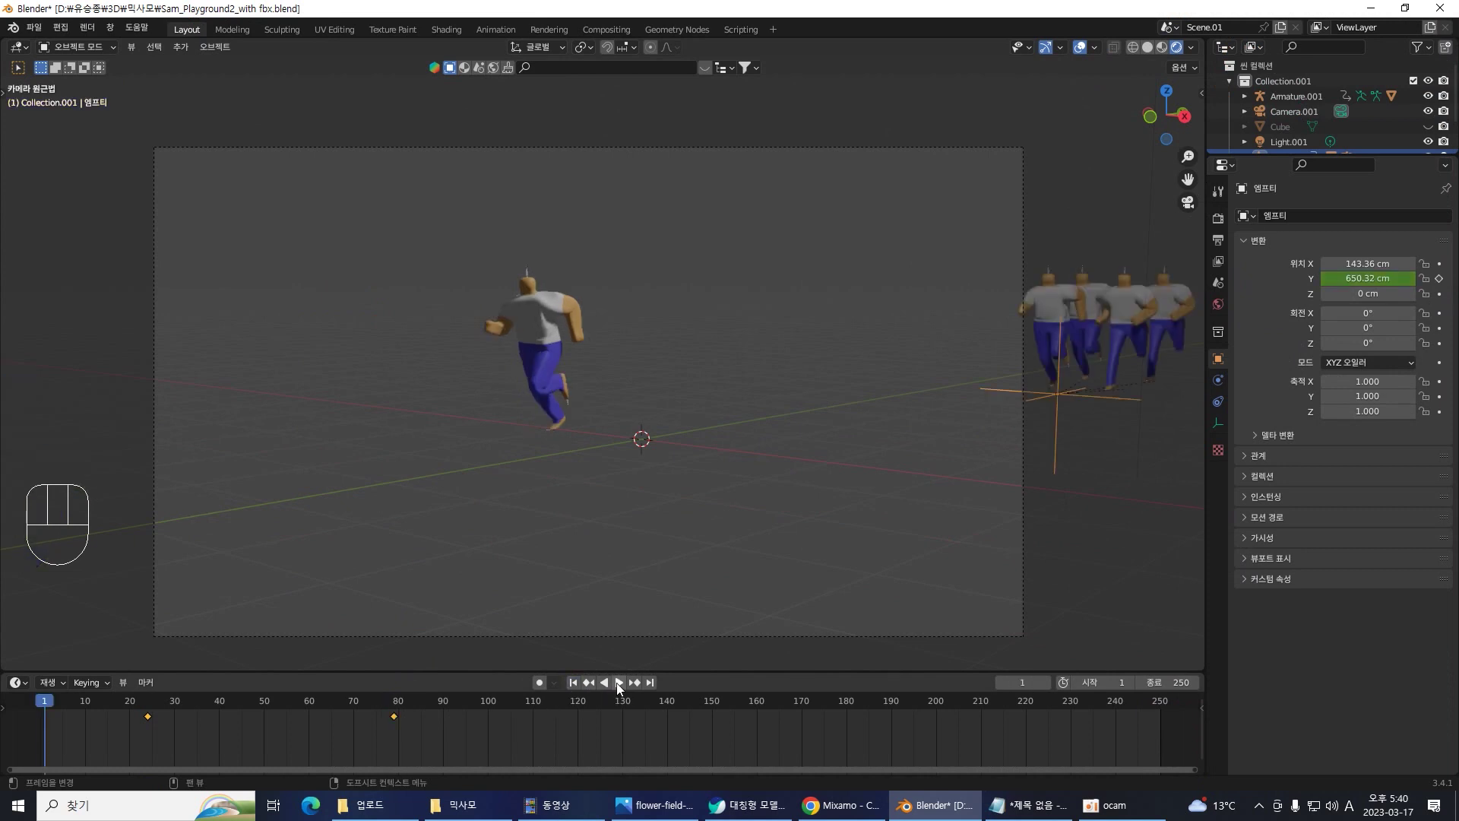
pyautogui.click(623, 687)
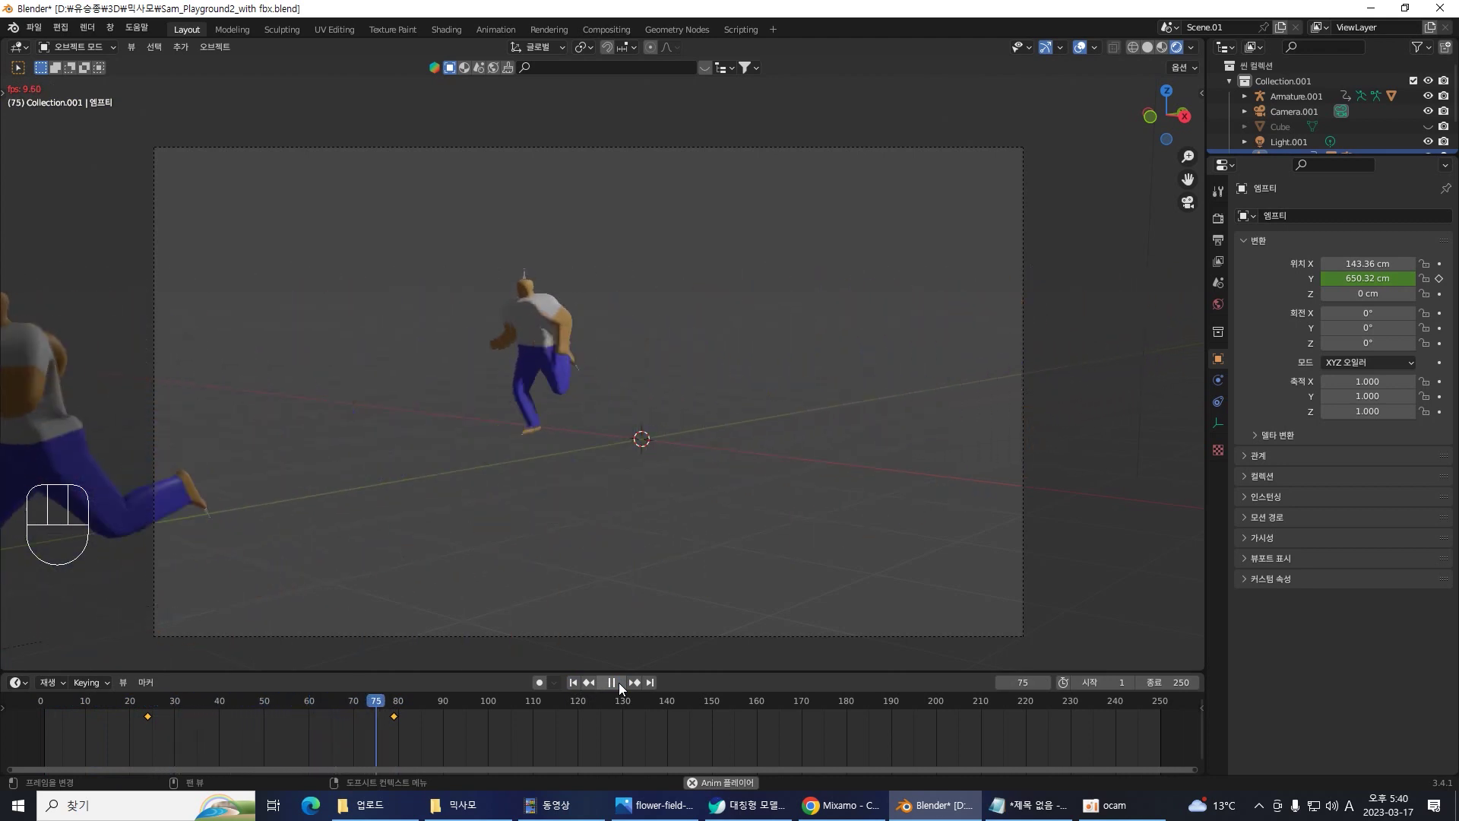
pyautogui.press('space')
pyautogui.click(471, 741)
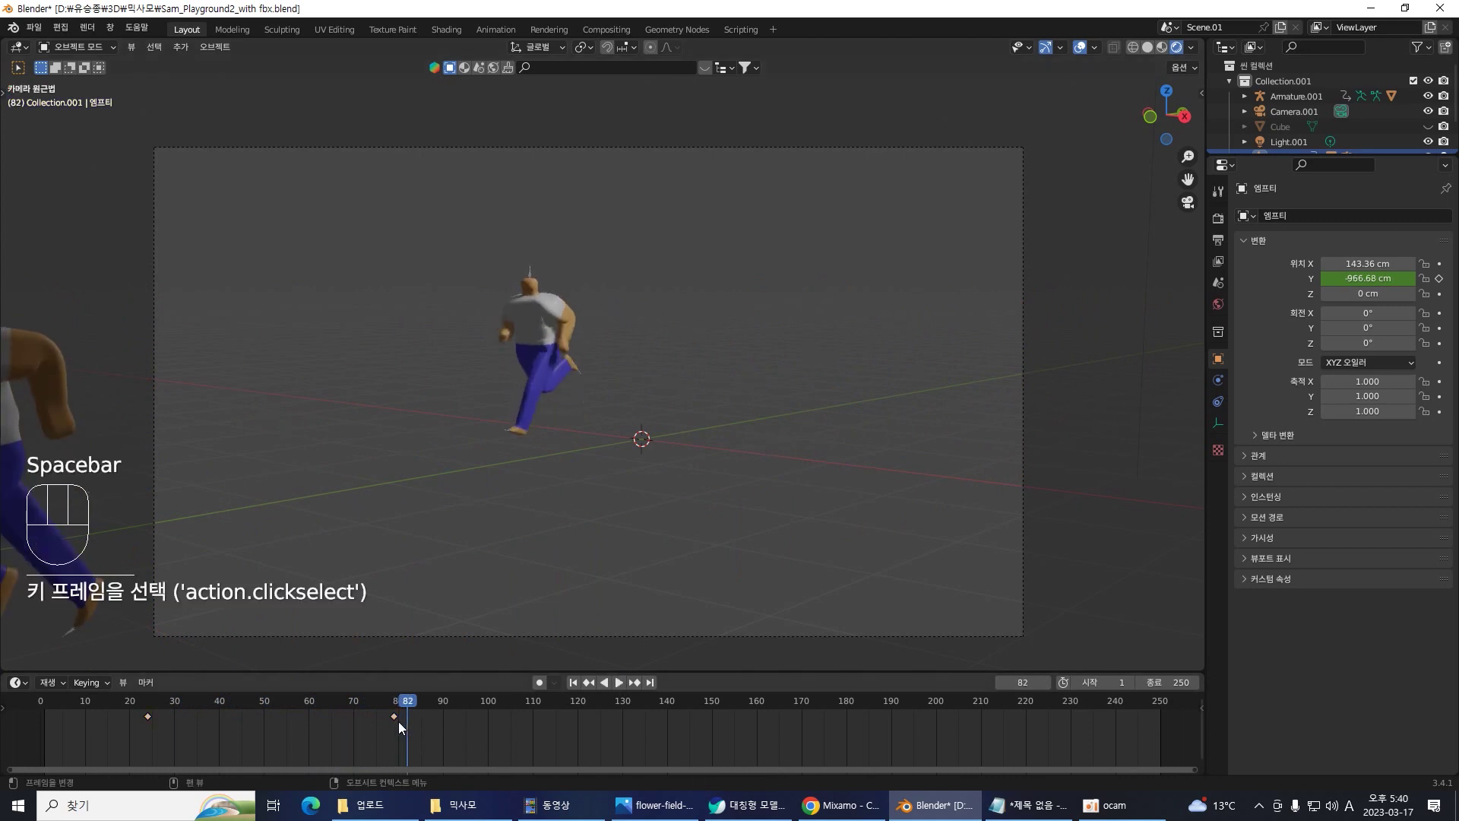
pyautogui.moveTo(152, 721); pyautogui.dragTo(167, 728)
pyautogui.moveTo(399, 725); pyautogui.dragTo(322, 729)
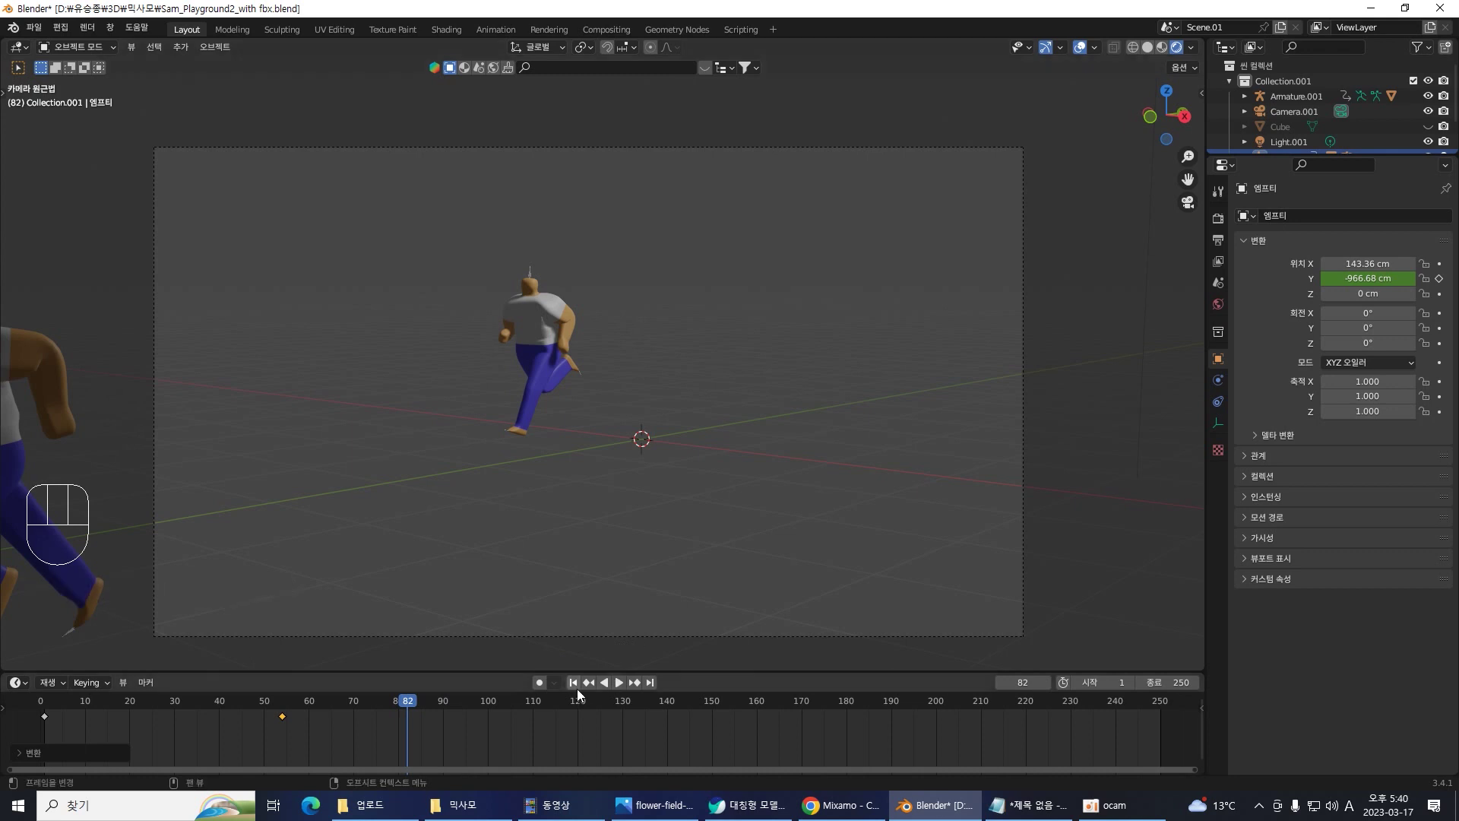
# - Replay from frame 1 to confirm the runners sweep across the camera view
pyautogui.click(578, 690)
pyautogui.click(623, 691)
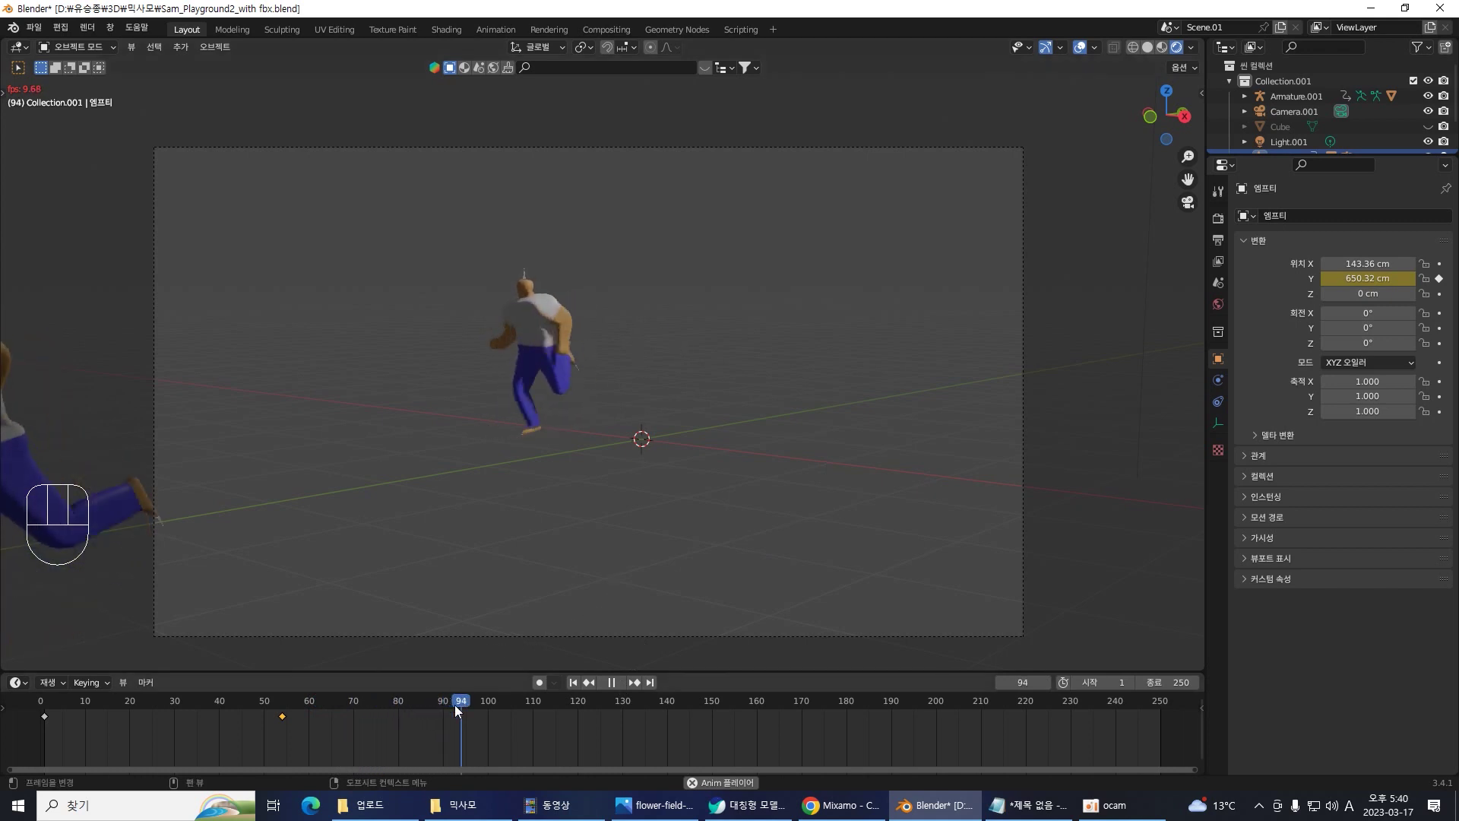
pyautogui.moveTo(440, 709); pyautogui.dragTo(208, 585)
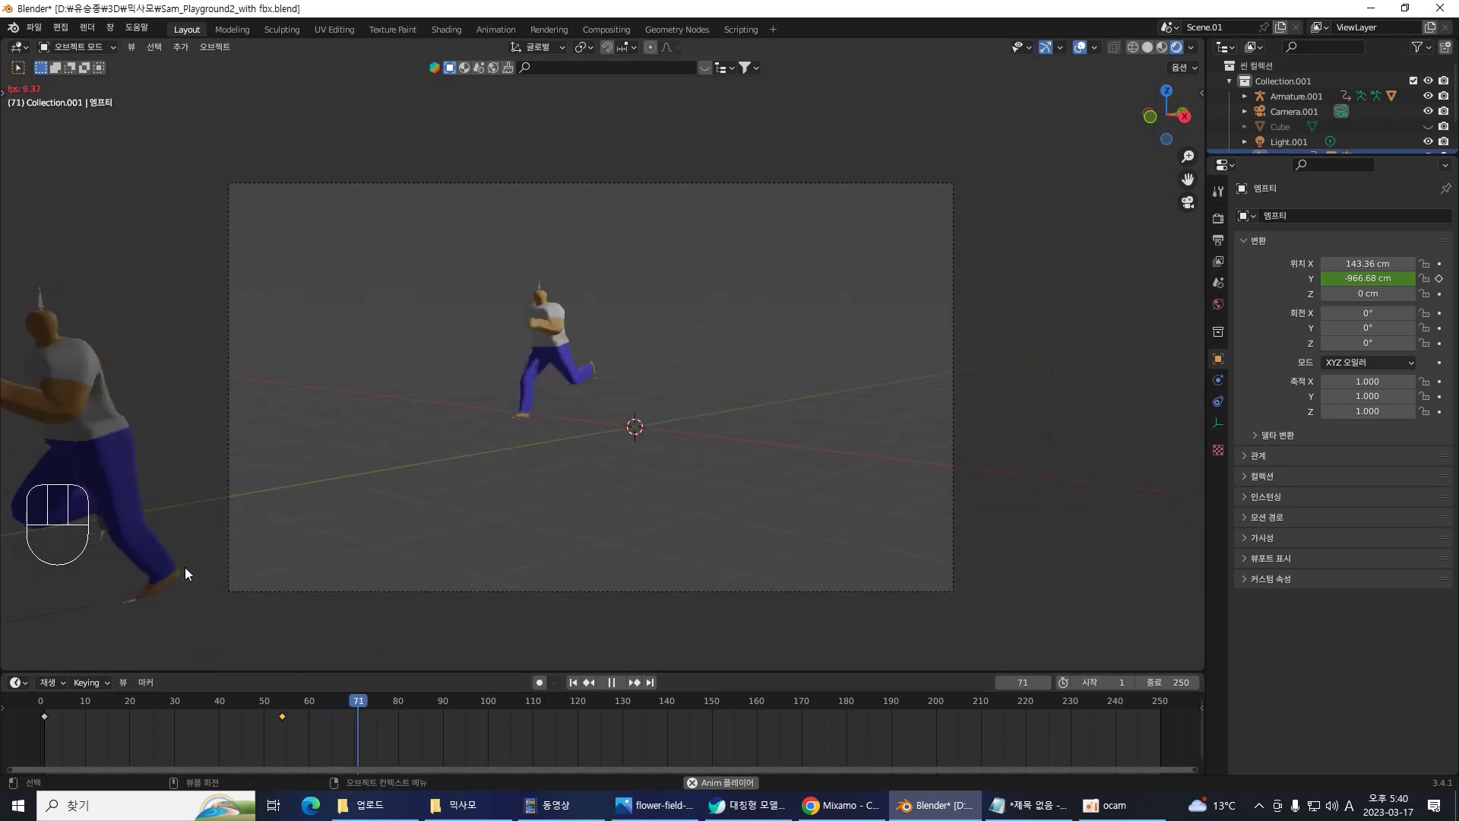
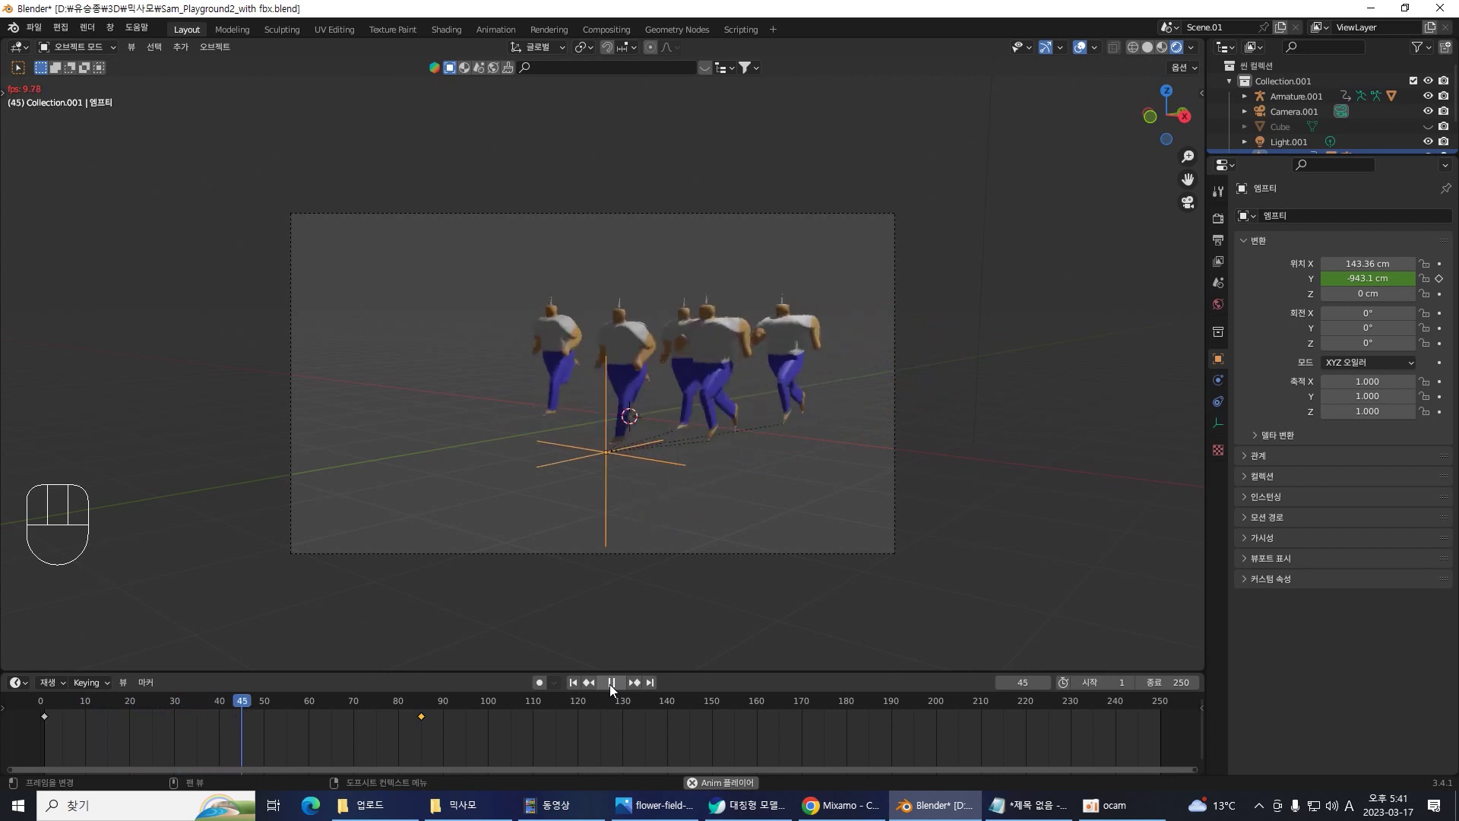
# - Retime the group's last position keyframe later and review the slower run, stopping at frame 126
pyautogui.press('space')
pyautogui.click(488, 729)
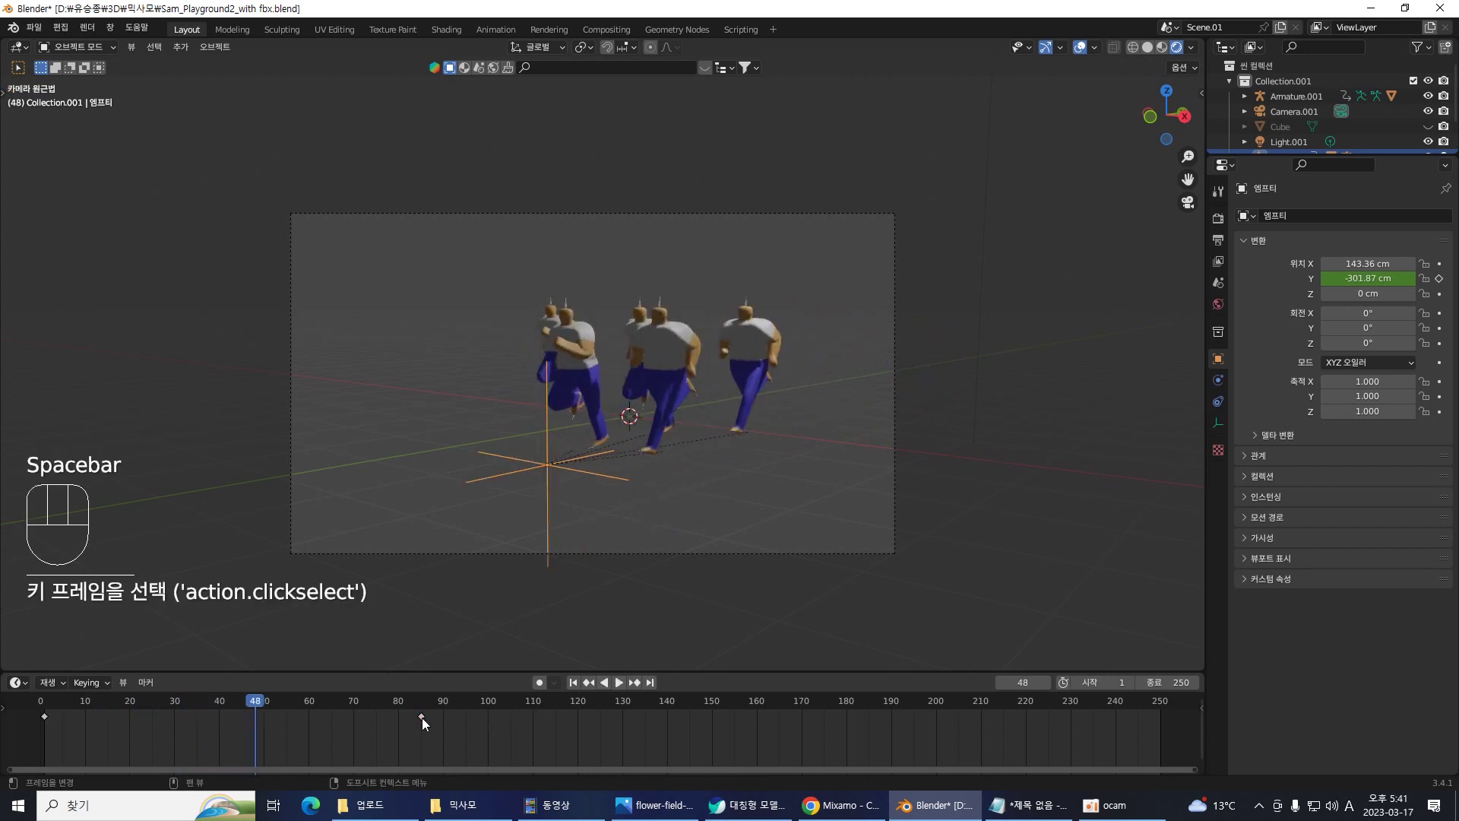
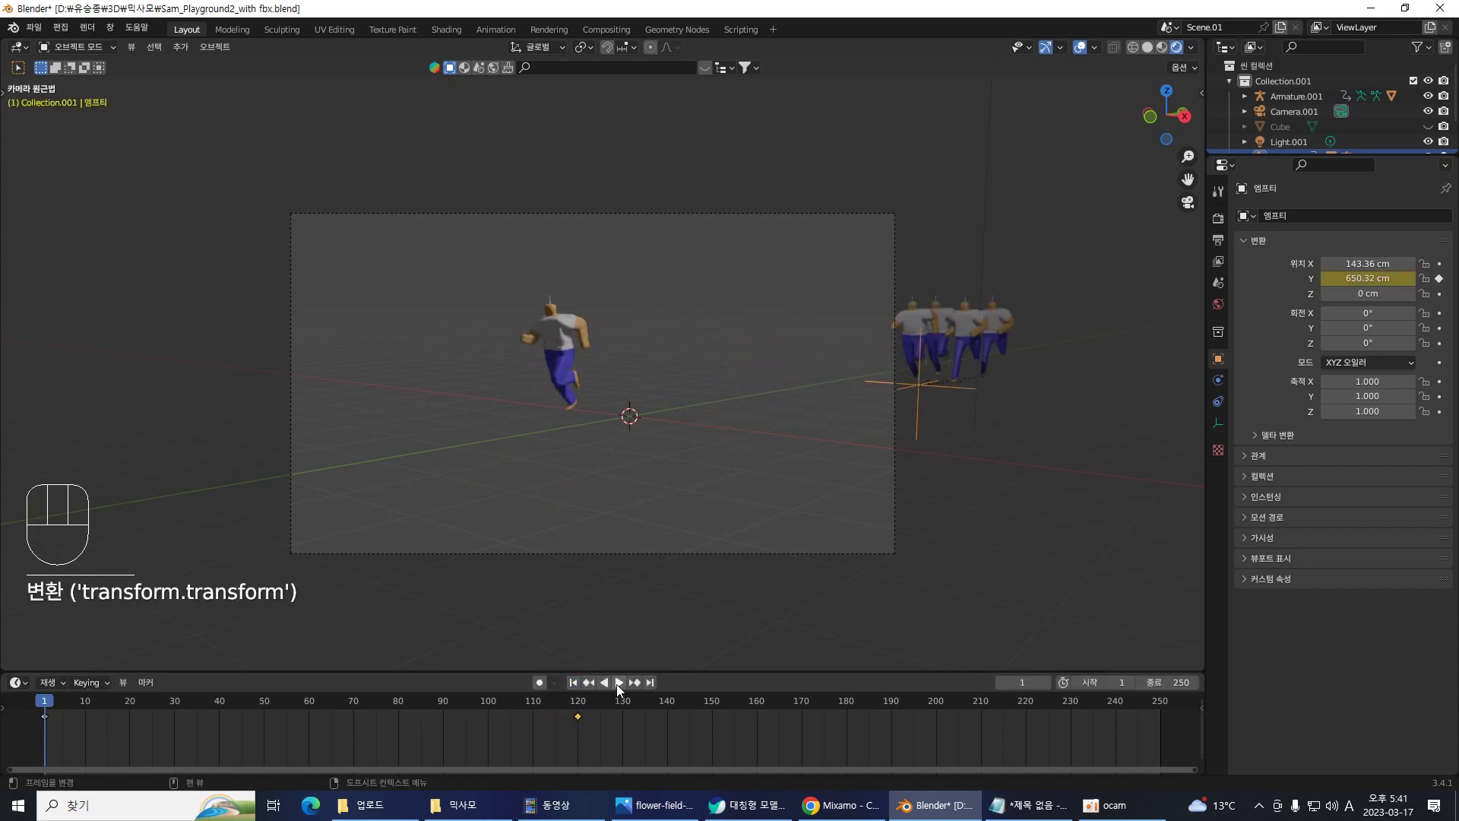
pyautogui.click(622, 692)
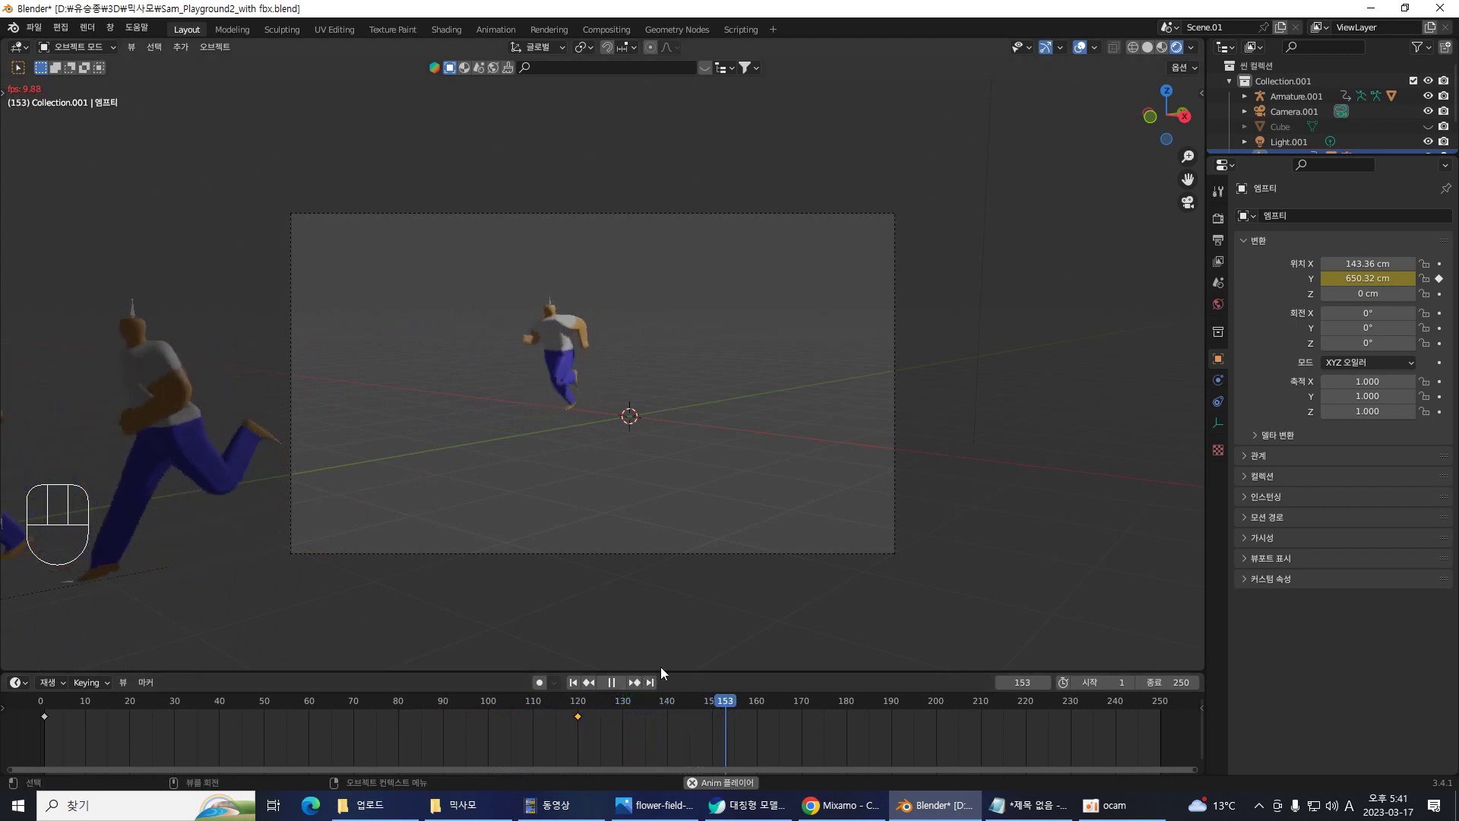
pyautogui.press('space')
pyautogui.moveTo(733, 707); pyautogui.dragTo(609, 723)
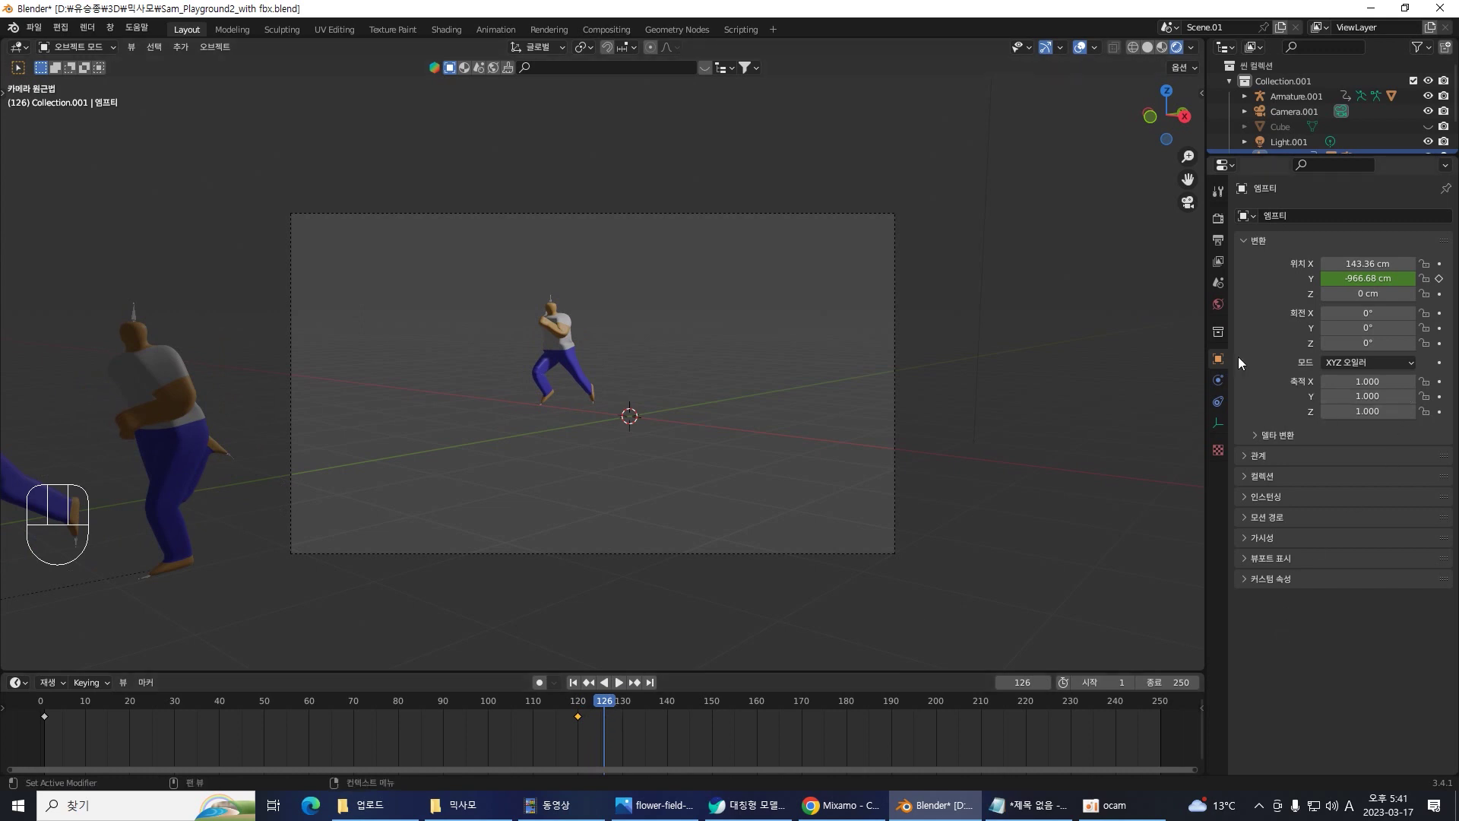
pyautogui.click(955, 443)
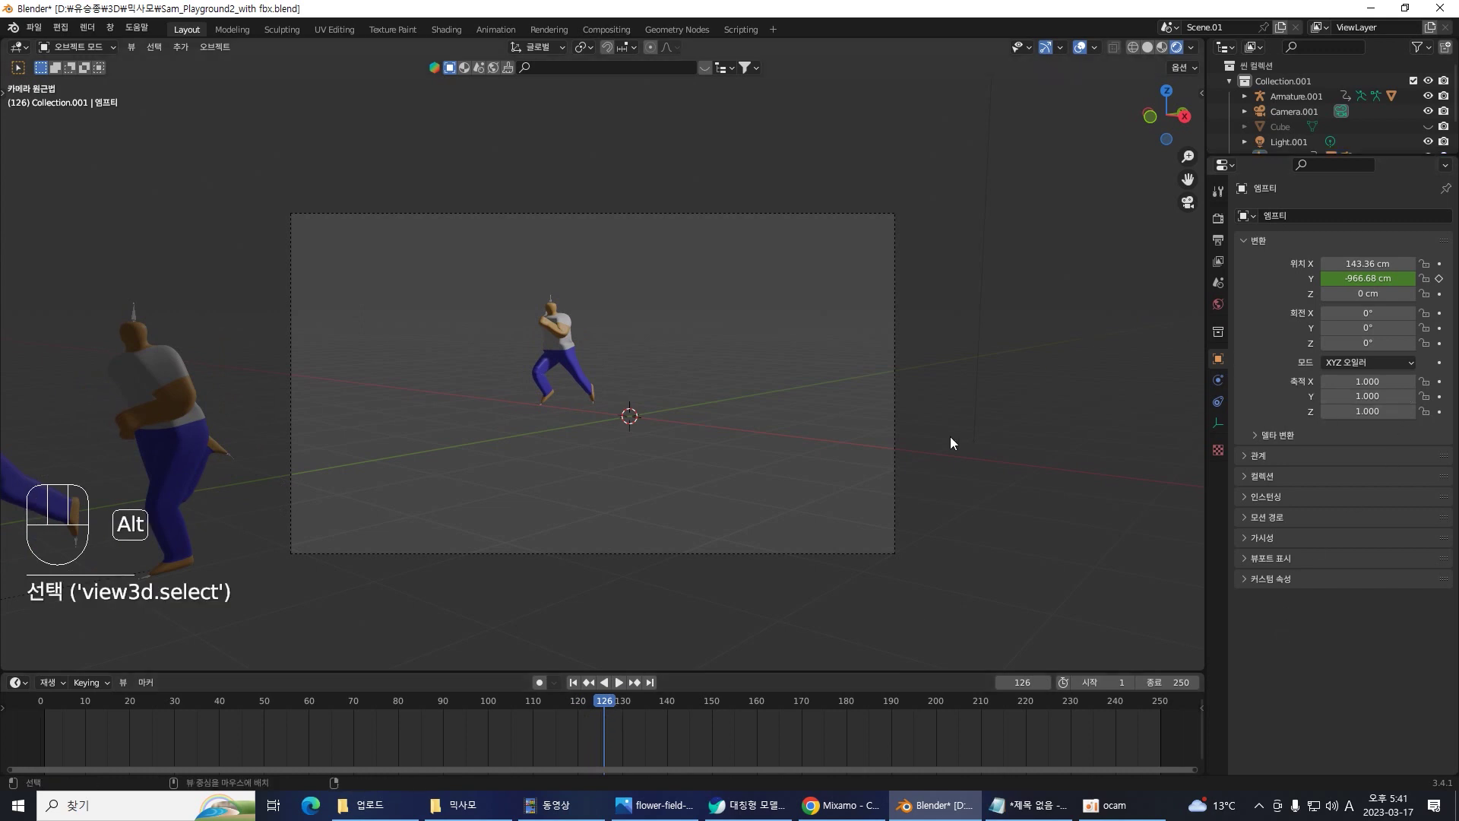
# - Unhide the cube stage (Alt+H), replay the run to frame 117 and show the runner's Armature modifier
pyautogui.press('alt+h')
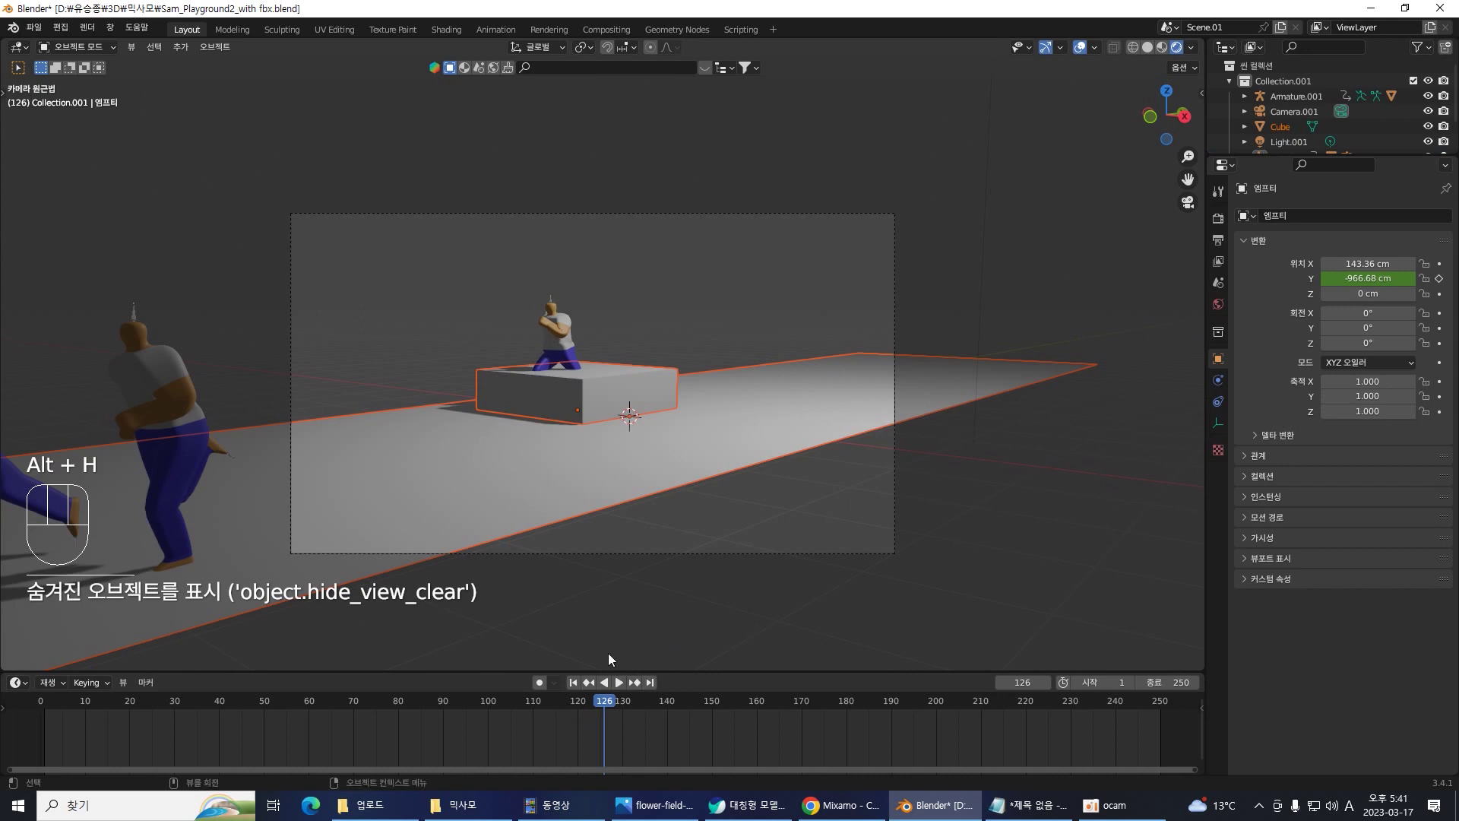
pyautogui.click(578, 687)
pyautogui.click(624, 690)
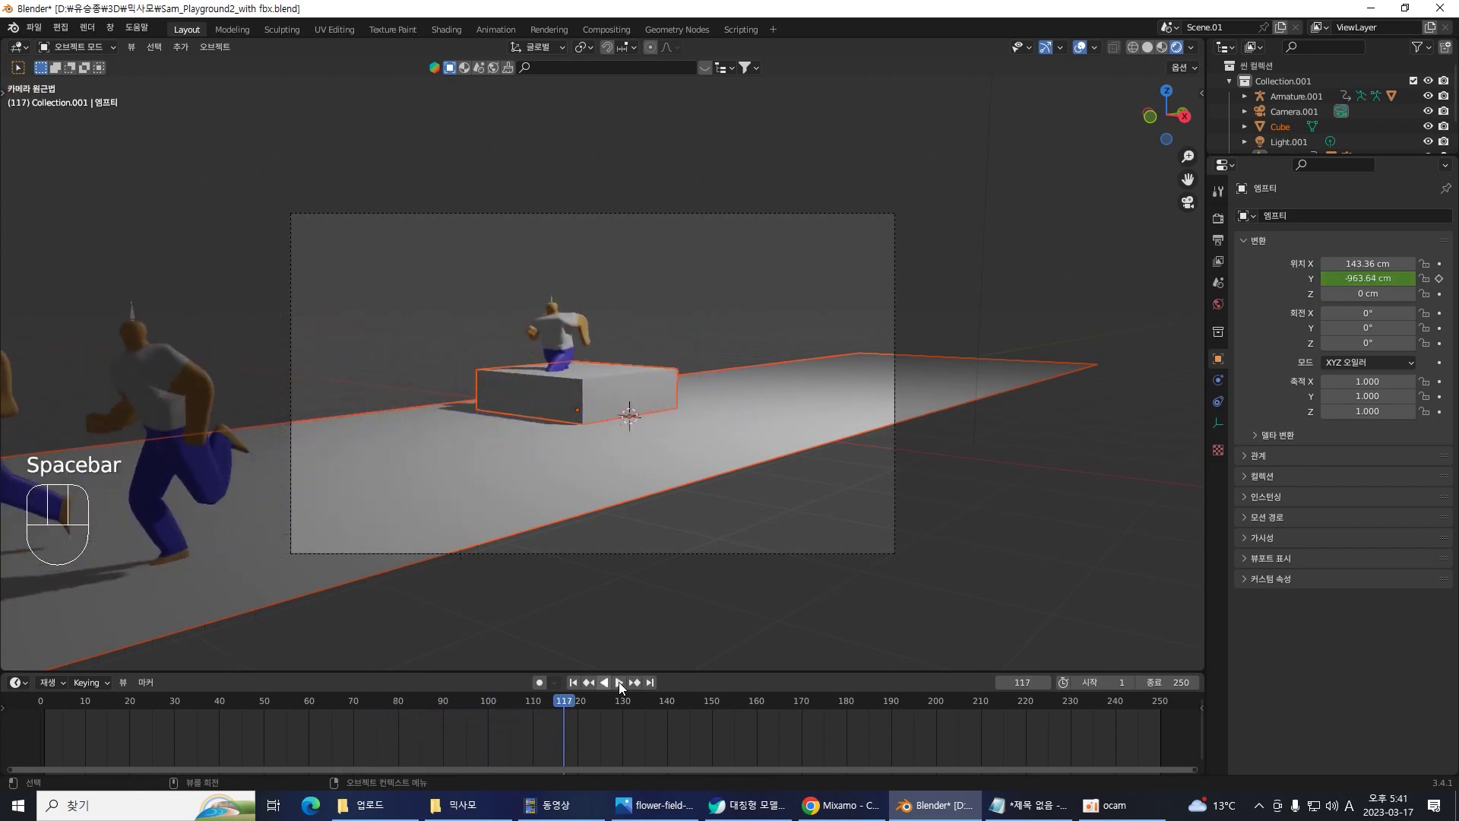
pyautogui.press('space')
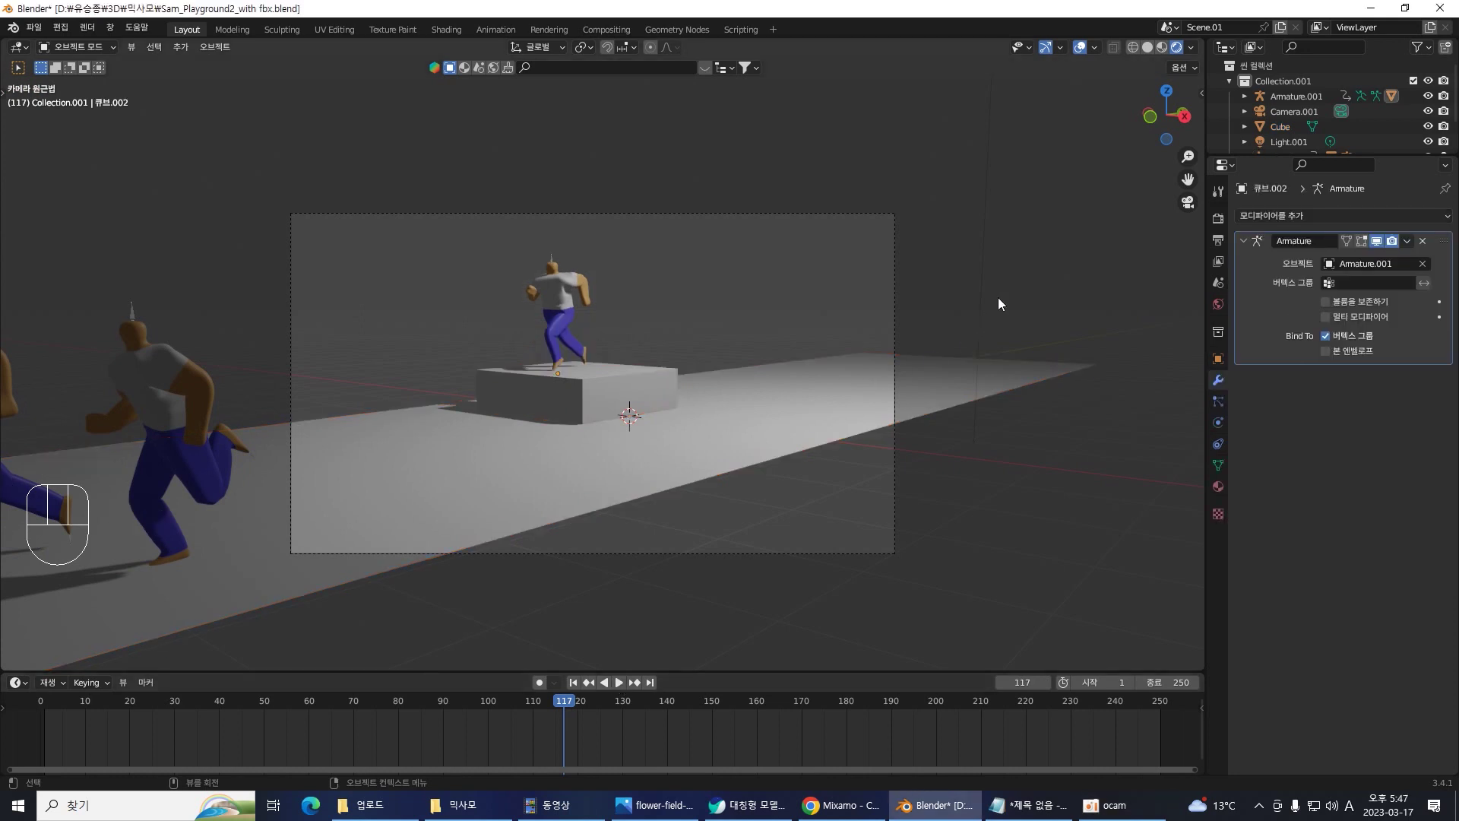
# - Select Armature.001 and scrub its run from the first frame through to frame 133
pyautogui.click(1044, 298)
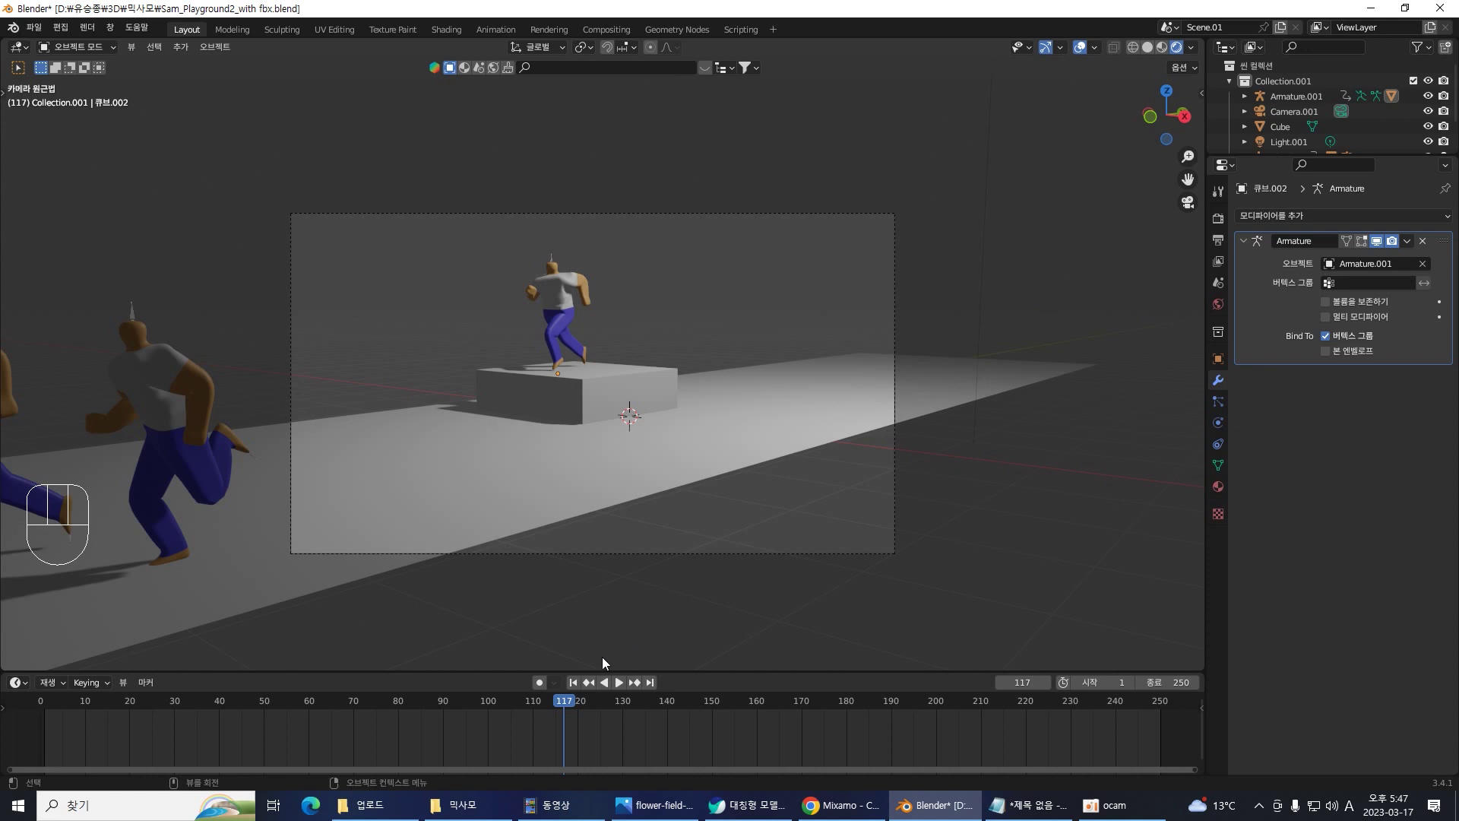
pyautogui.click(578, 689)
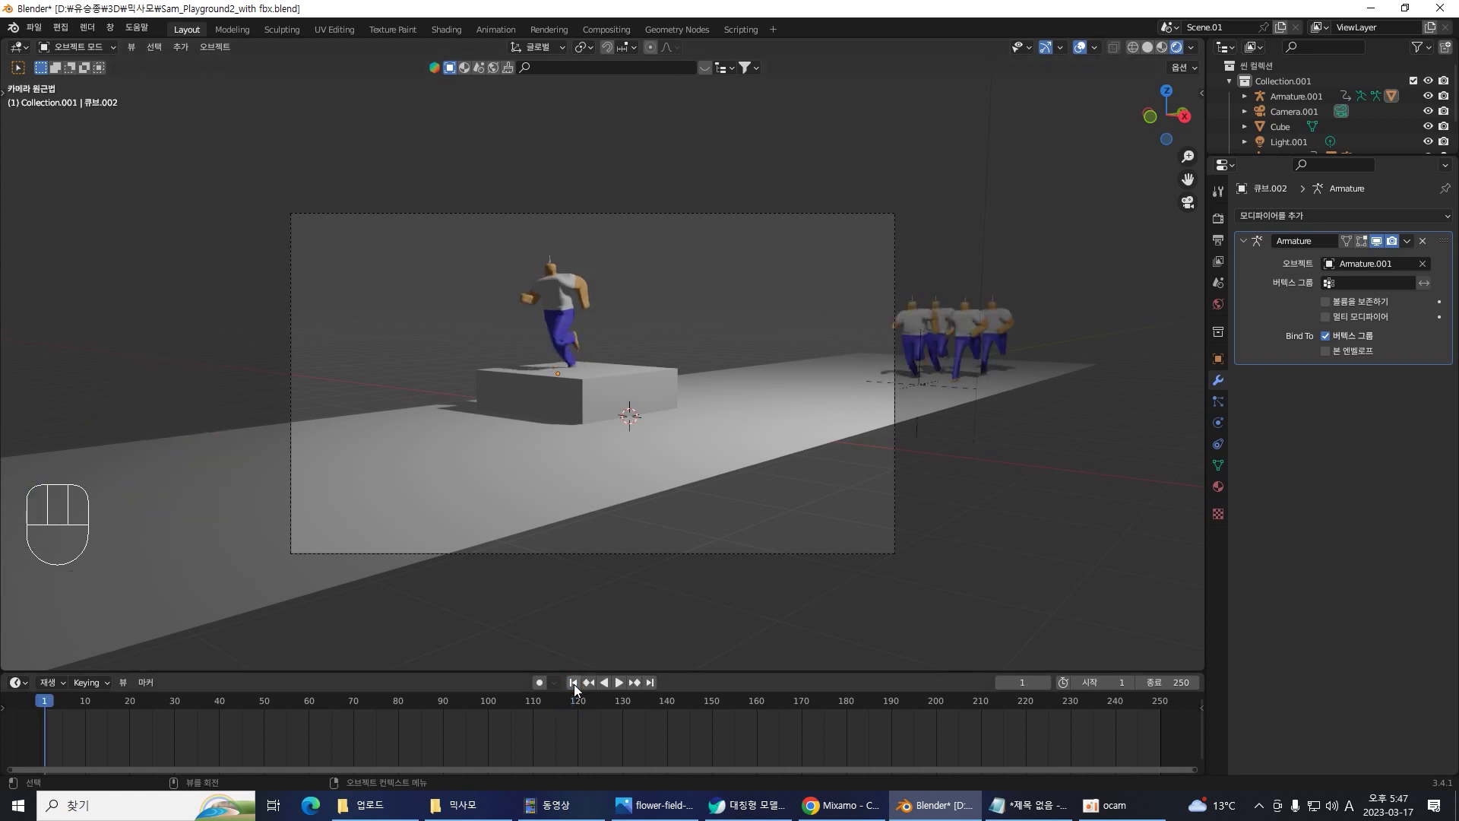
pyautogui.moveTo(52, 706); pyautogui.dragTo(634, 623)
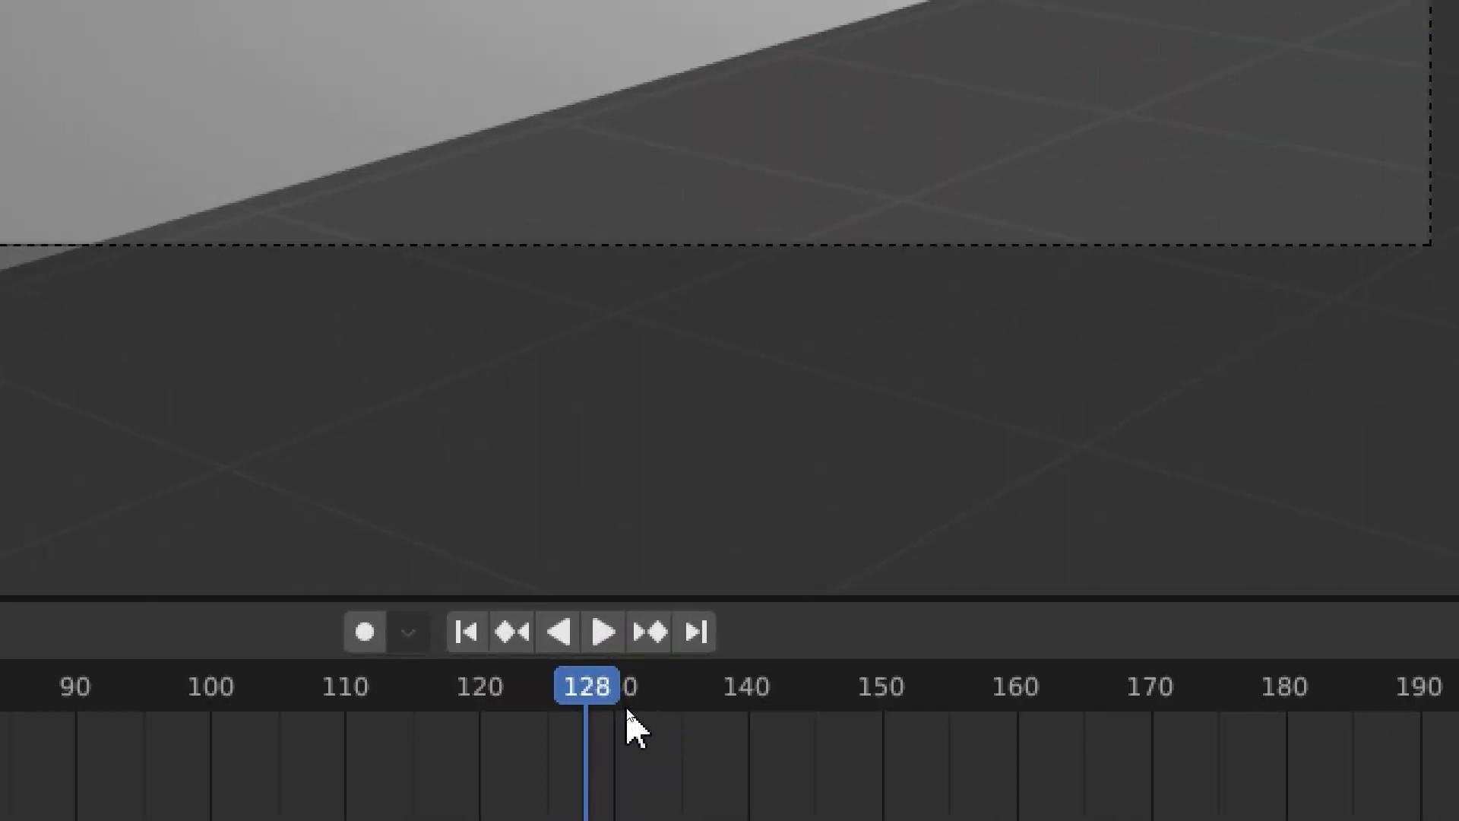
pyautogui.moveTo(627, 711); pyautogui.dragTo(616, 527)
pyautogui.moveTo(537, 261); pyautogui.dragTo(571, 284)
# - Advance to frame 158 and zoom the camera view onto the runner atop the box stage
pyautogui.press('g')
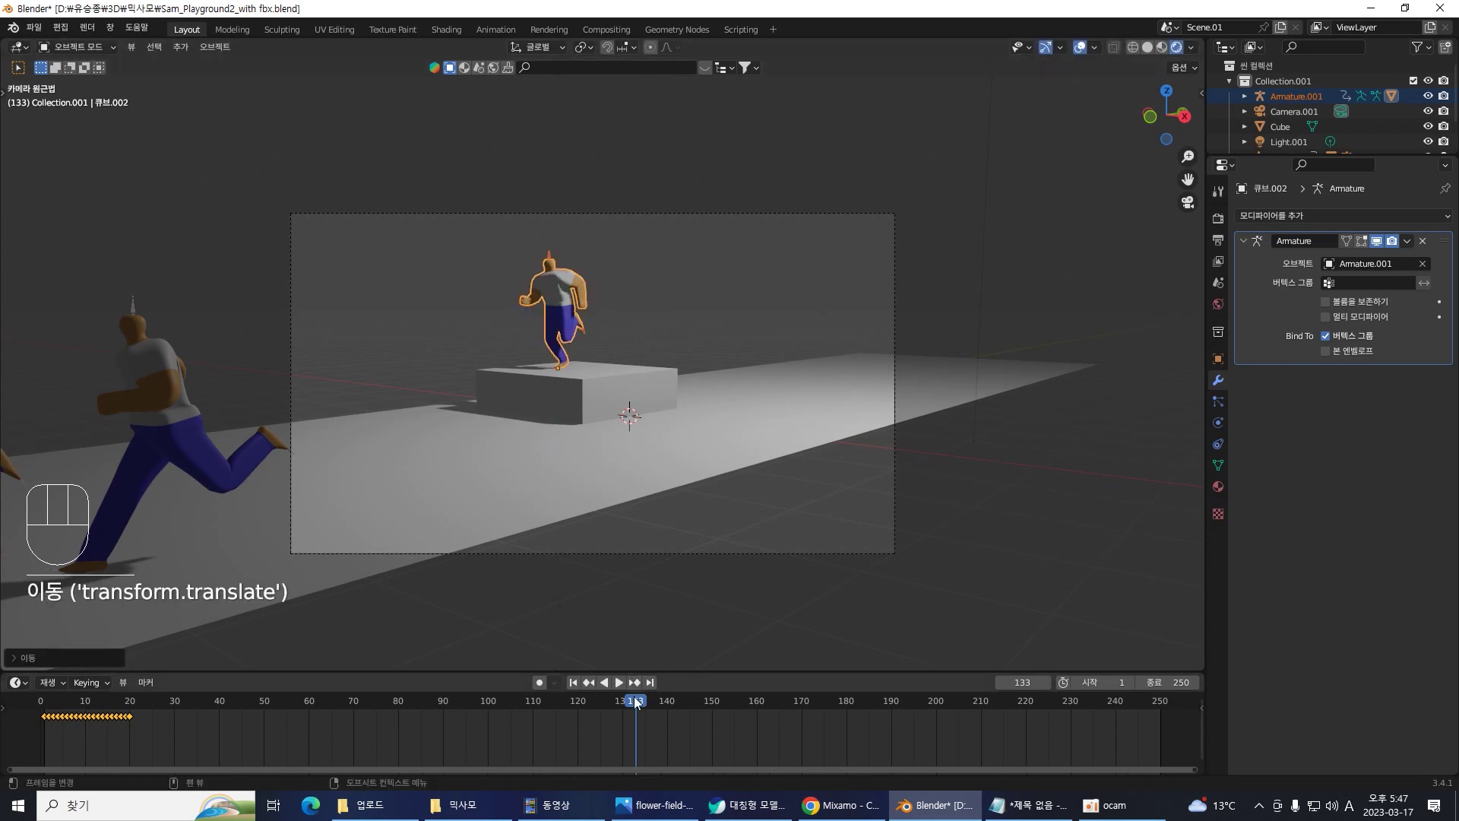
pyautogui.moveTo(638, 700); pyautogui.dragTo(764, 683)
pyautogui.press('KP_0')
pyautogui.press('KP_0')
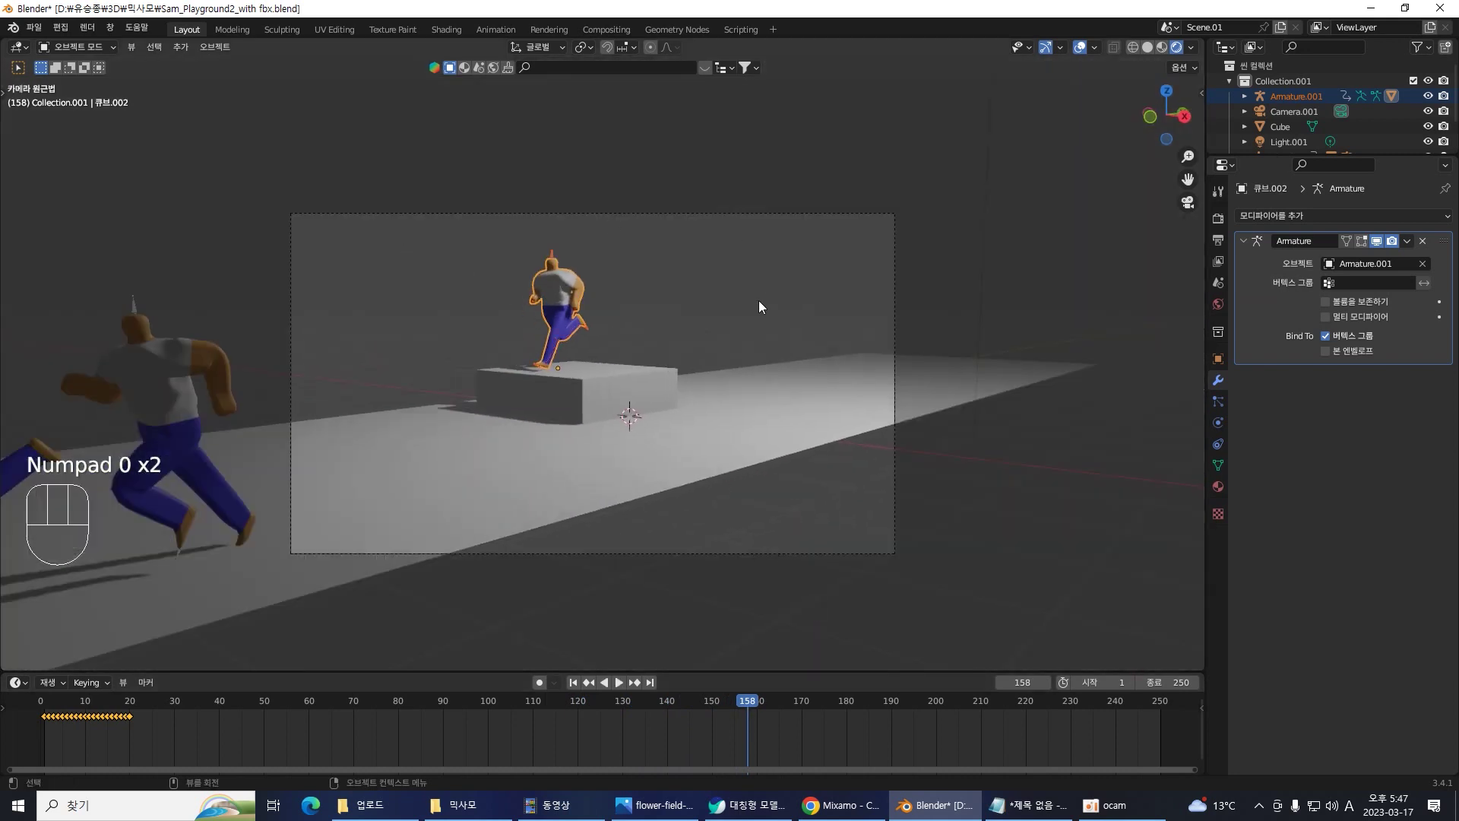